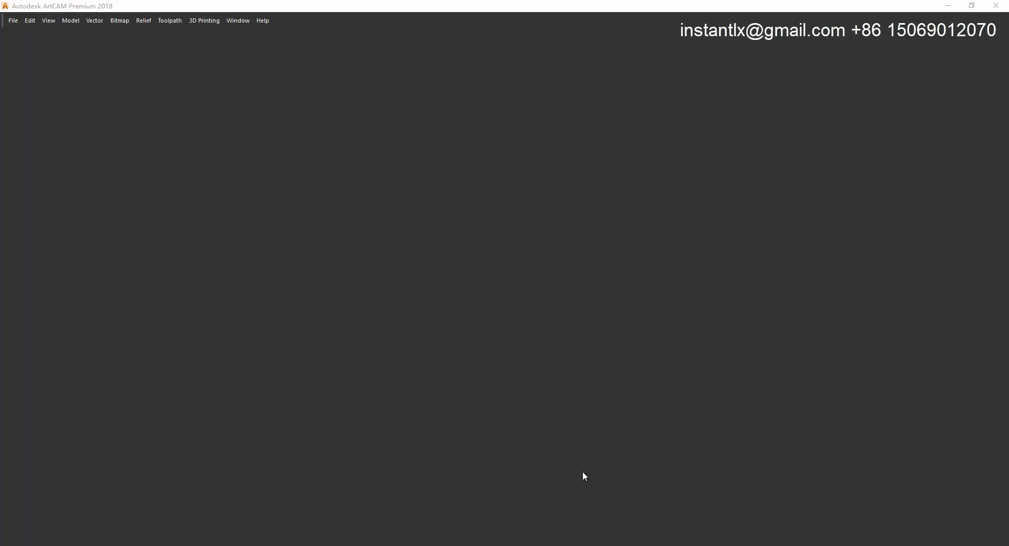
# - Bring up the reference photo of the carved door panel over the workspace
pyautogui.click(198, 2)
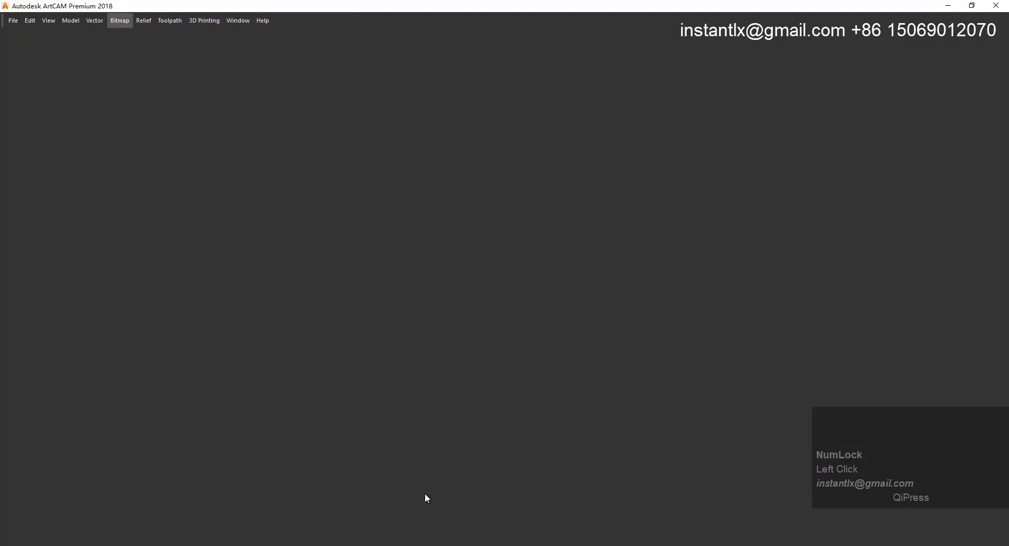
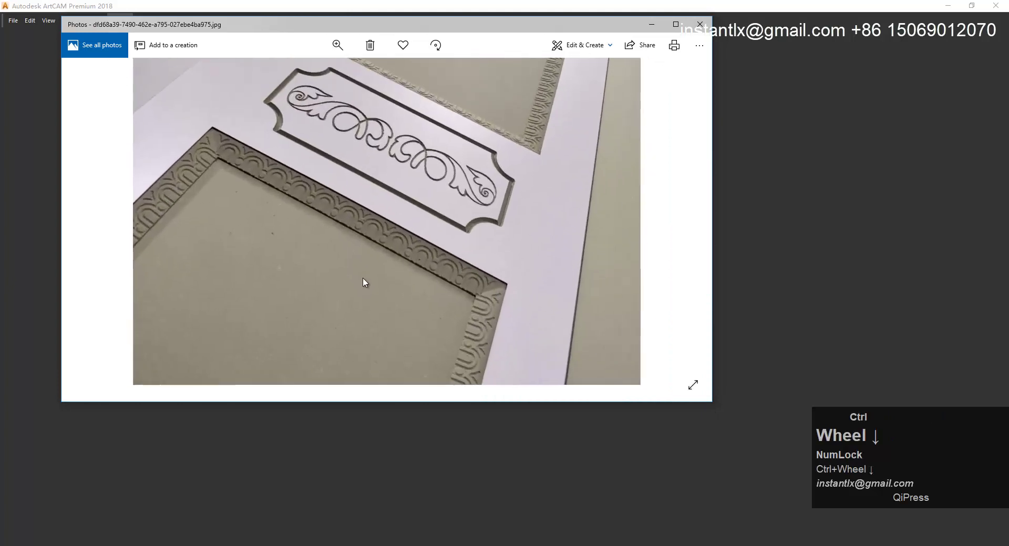
# - Zoom in and pan along the photo's carved groove border for a close look
pyautogui.click(404, 223)
pyautogui.moveTo(517, 254); pyautogui.dragTo(416, 184)
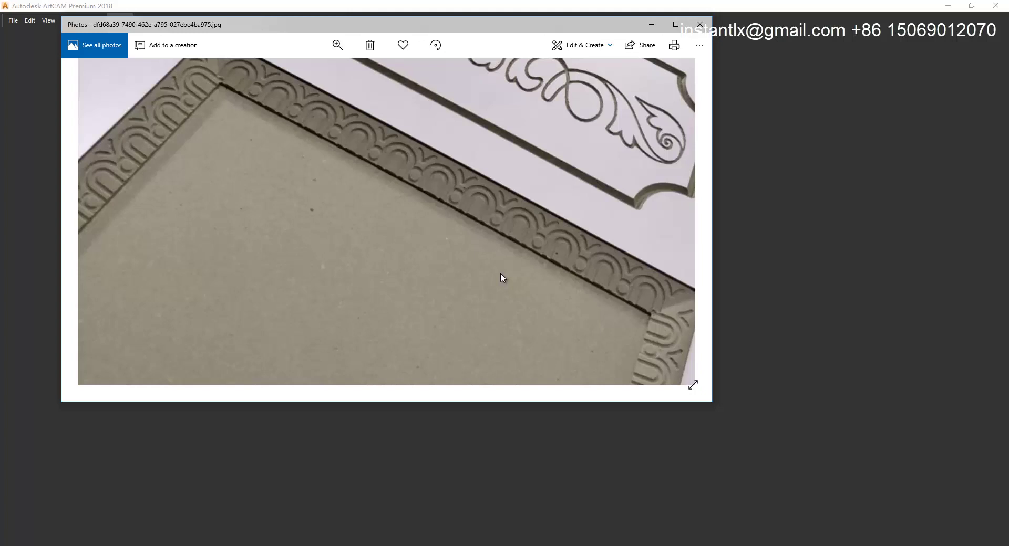
# - Create the 400 x 400 mm model and draw a 400 x 400 mm border rectangle
pyautogui.click(389, 486)
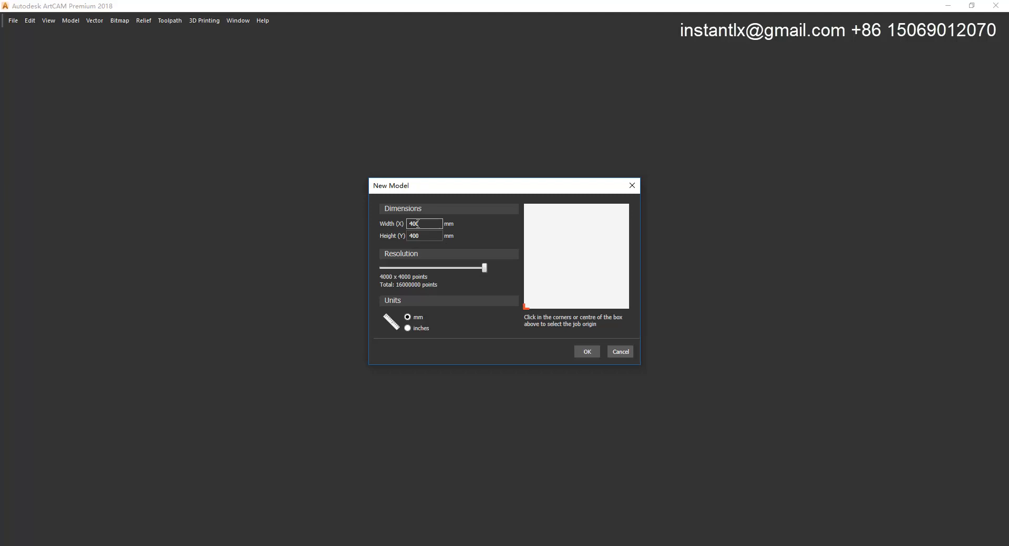
pyautogui.click(586, 357)
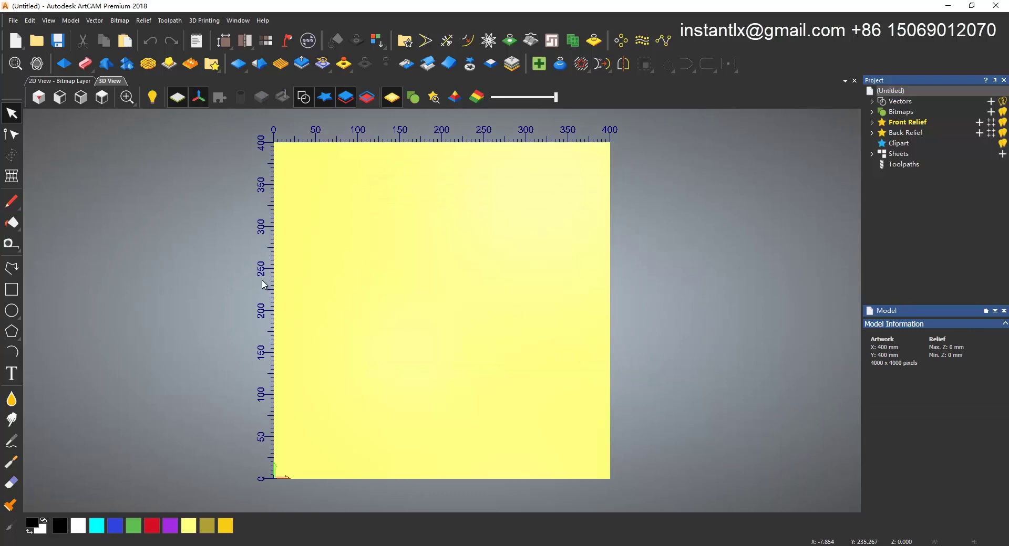
pyautogui.click(9, 291)
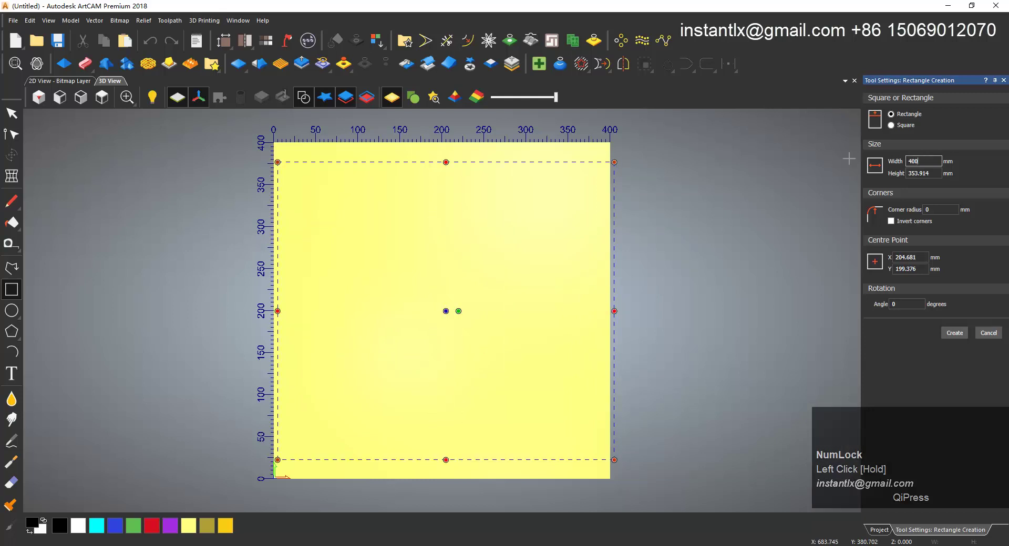
pyautogui.press('Tab')
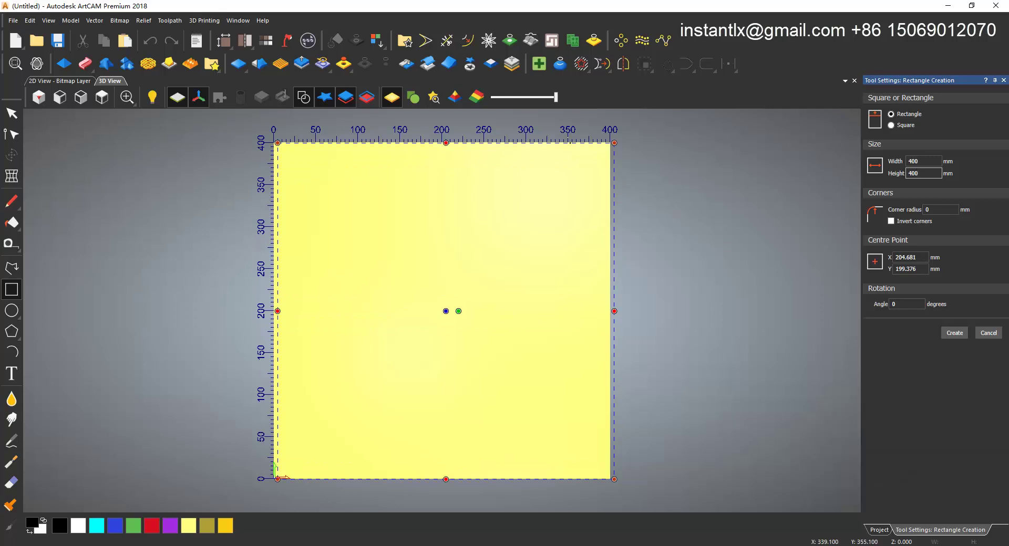
# - Offset the border rectangle 60 mm inwards with sharp corners and measure the 60 mm gap
pyautogui.rightClick(710, 295)
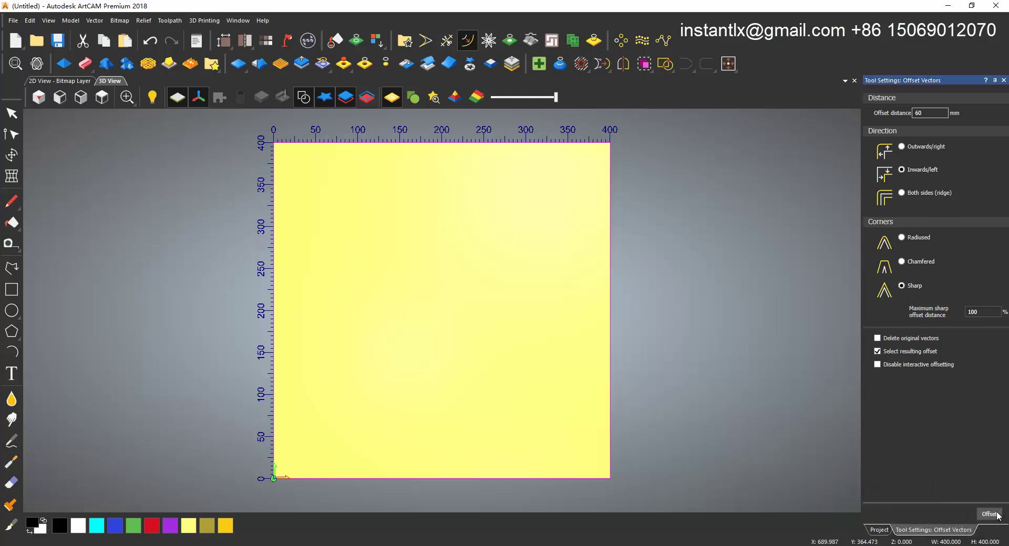
pyautogui.click(996, 517)
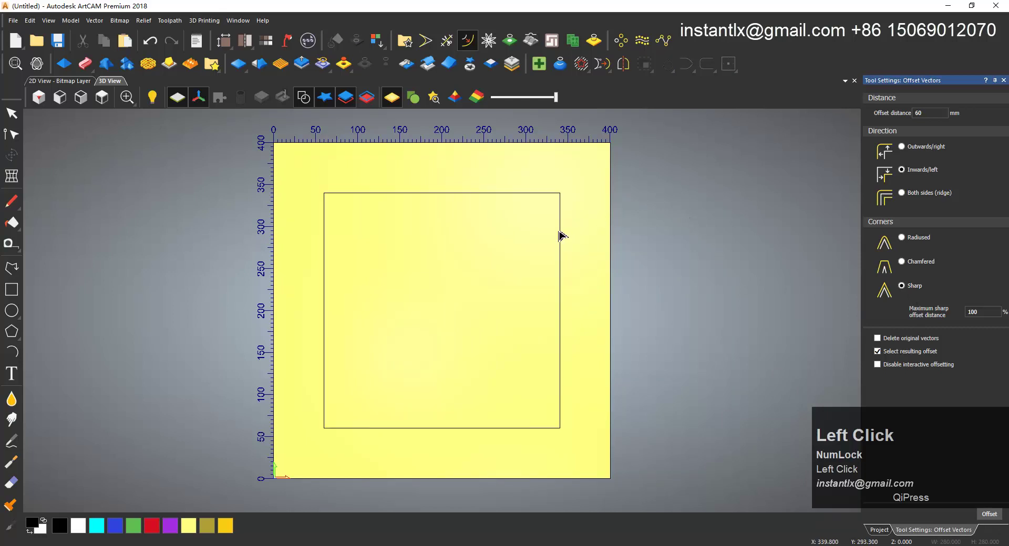
pyautogui.click(613, 237)
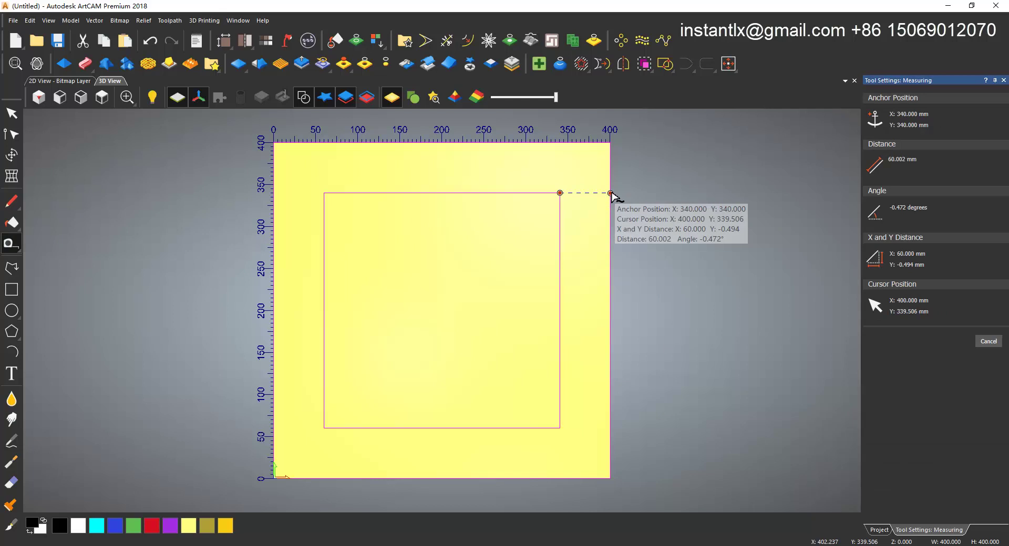
pyautogui.click(12, 112)
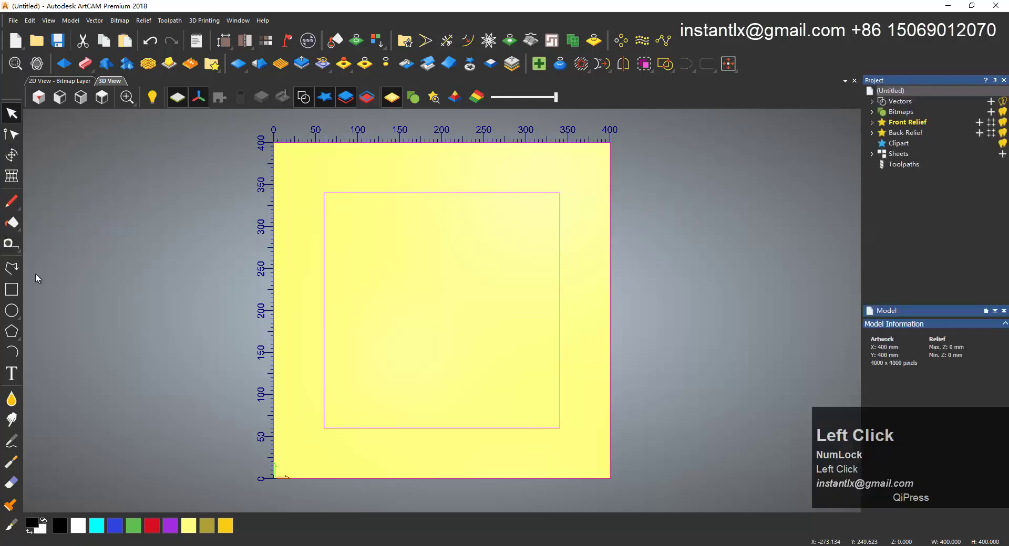
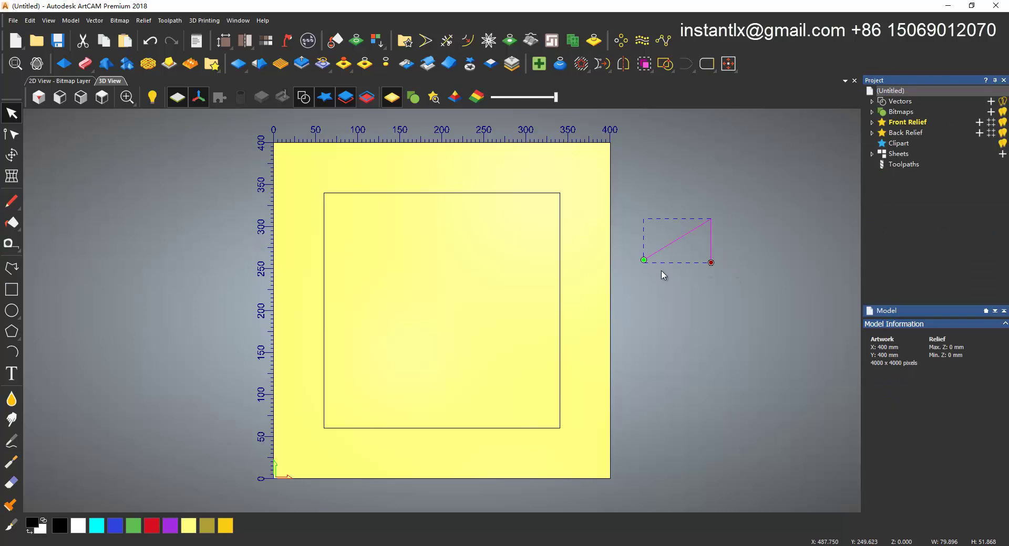
# - Align the profile's end nodes in X so its end edge is vertical
pyautogui.click(631, 252)
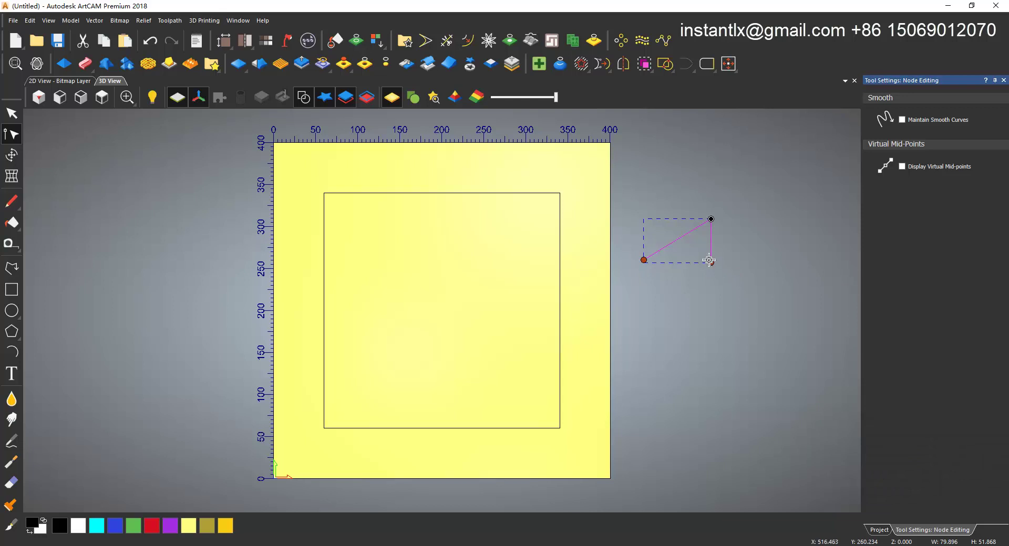
pyautogui.rightClick(713, 266)
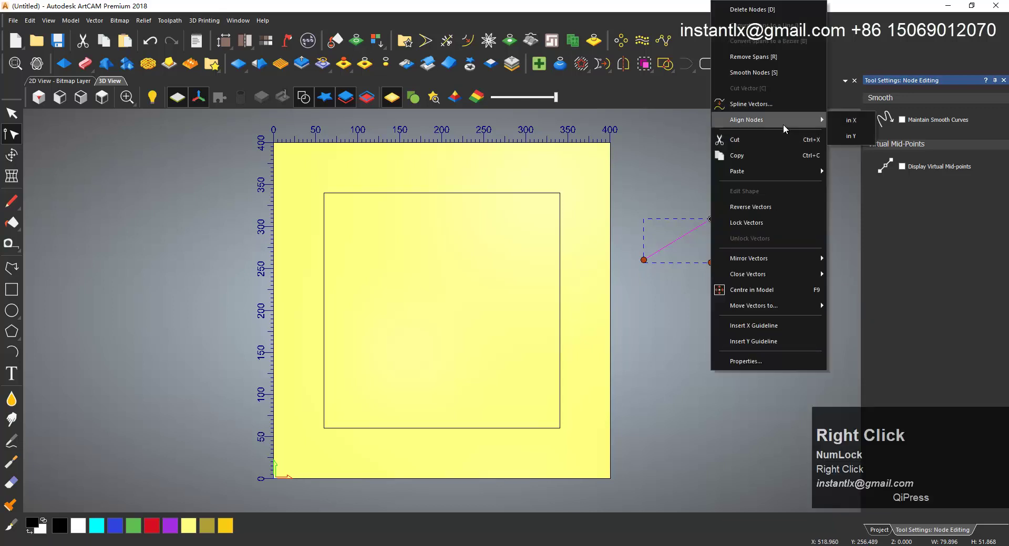
pyautogui.click(844, 139)
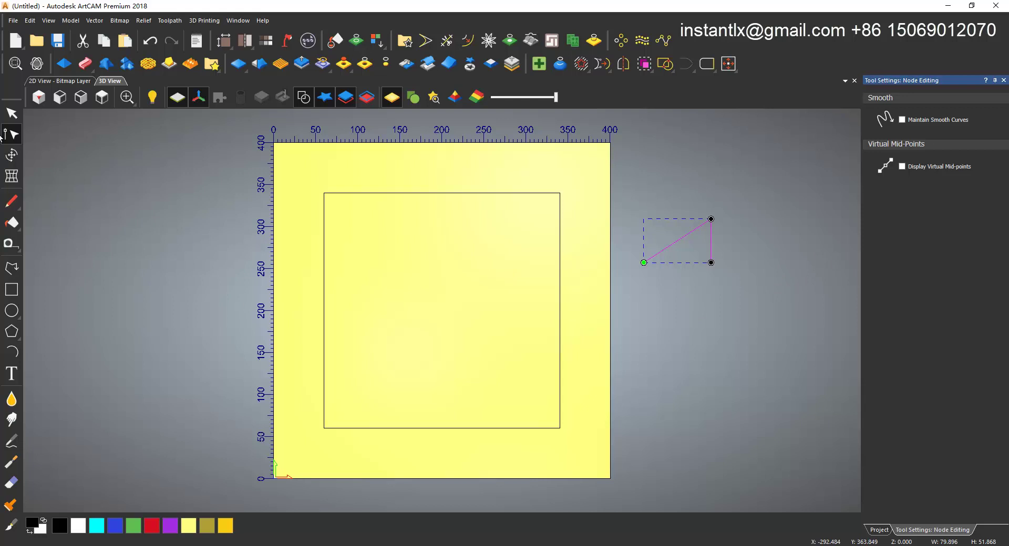
# - Rescale the cross-section profile to a 60 x 20 mm ramp and select the square outlines
pyautogui.click(14, 153)
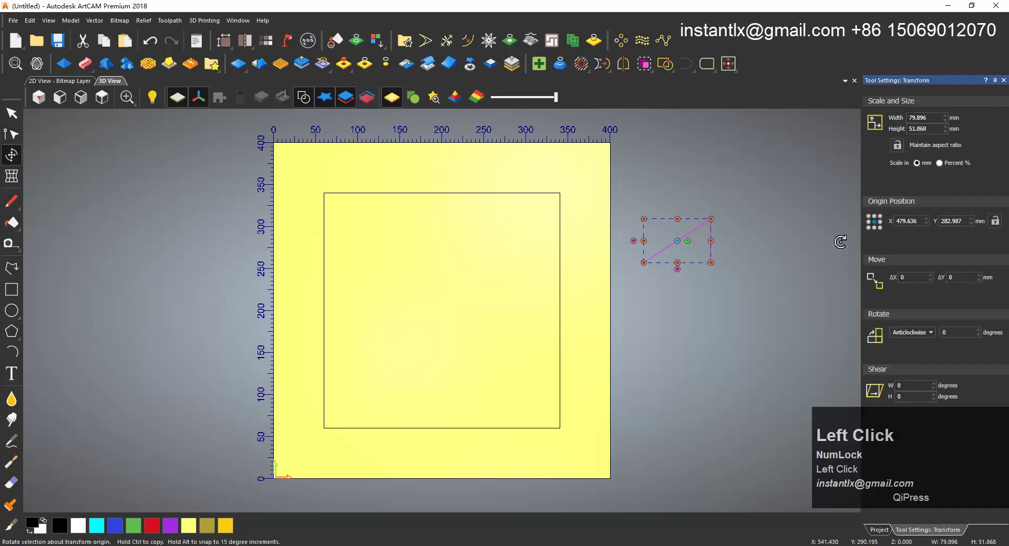
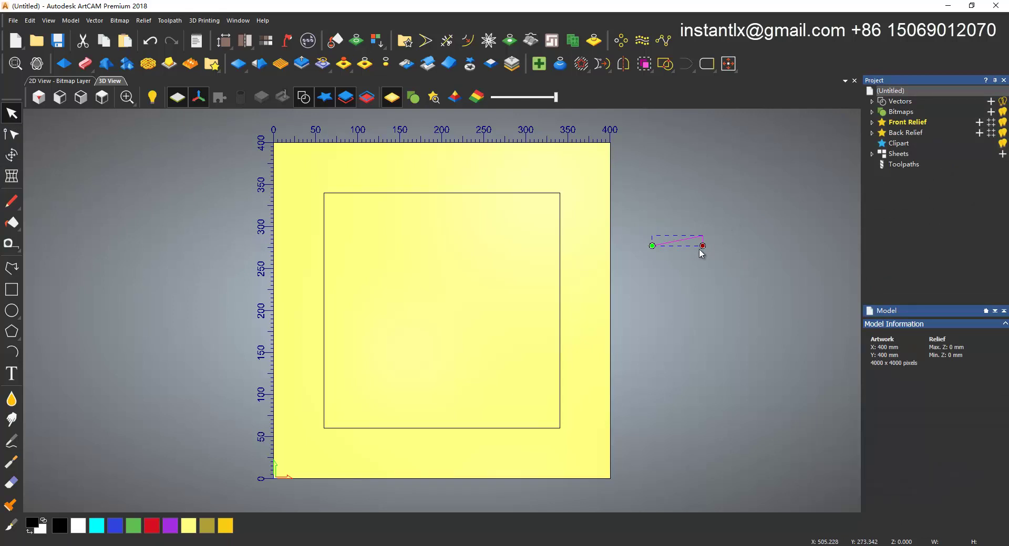
pyautogui.moveTo(18, 159); pyautogui.dragTo(924, 183)
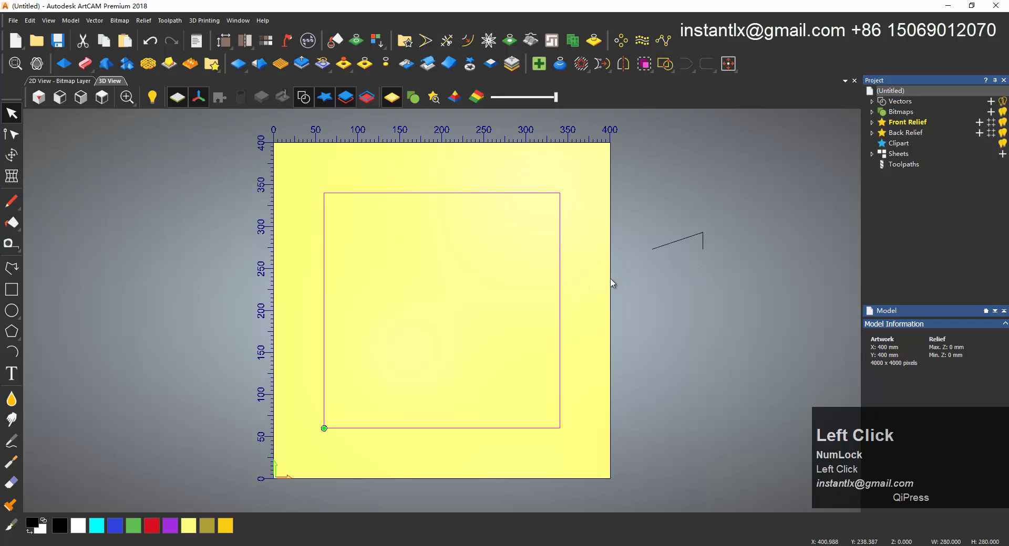
# - Two-rail sweep the profile between the outer and inner squares into a ramped frame relief
pyautogui.click(614, 281)
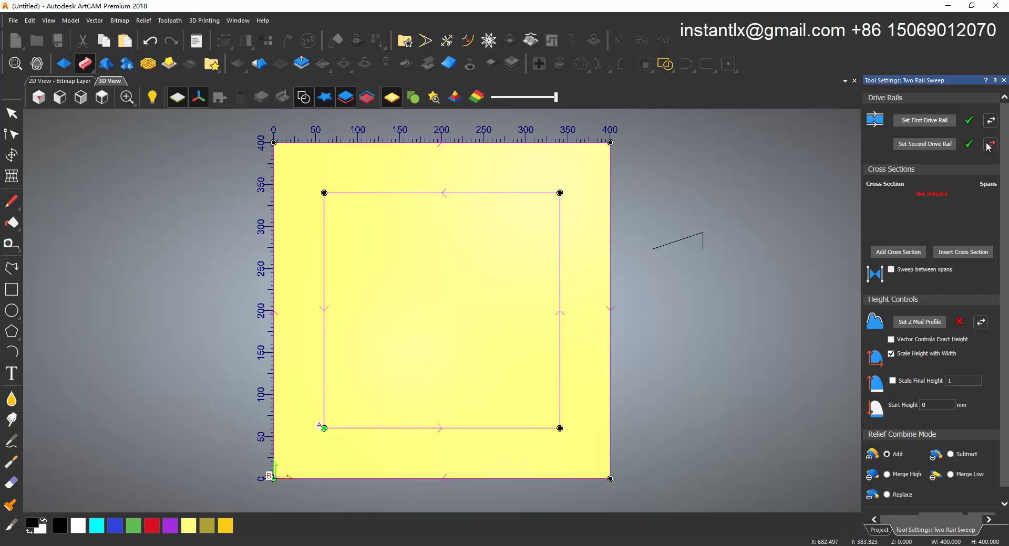
pyautogui.click(988, 148)
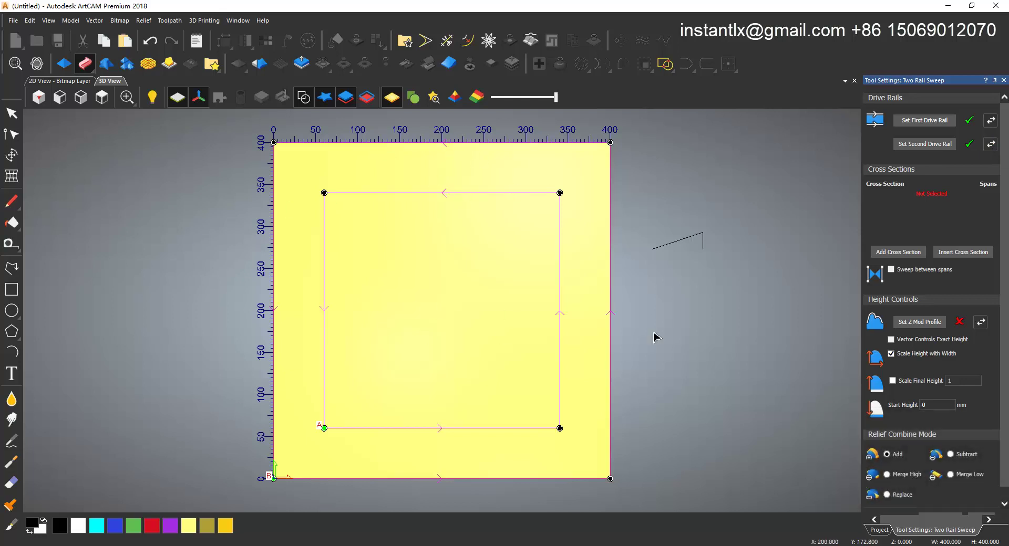
pyautogui.click(688, 241)
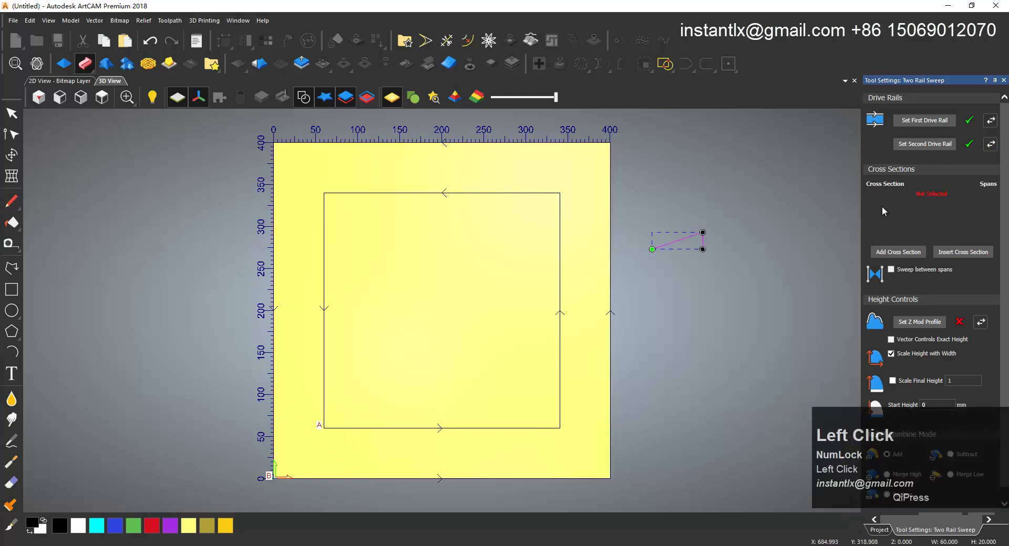
pyautogui.click(906, 254)
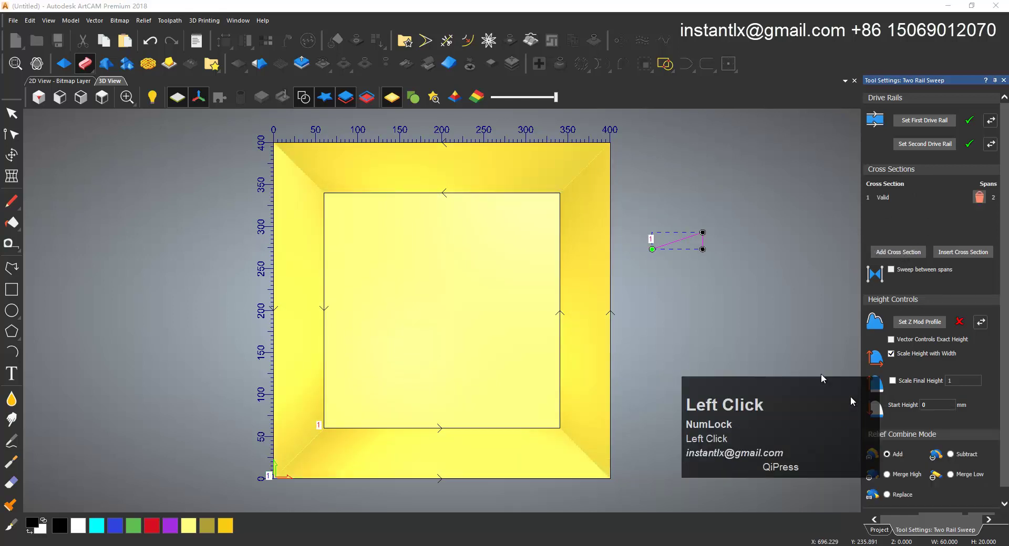
pyautogui.scroll(-3)
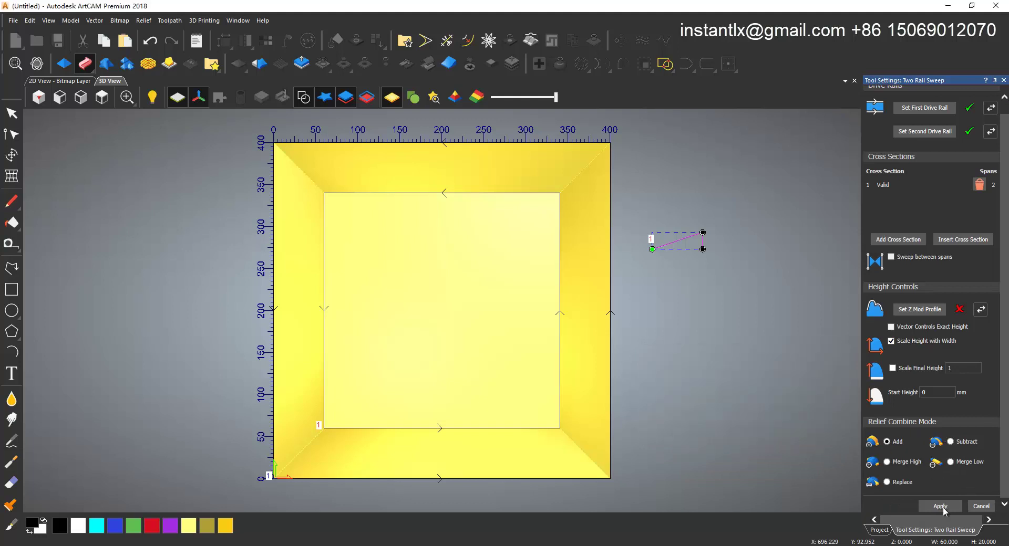
pyautogui.moveTo(644, 455); pyautogui.dragTo(955, 509)
pyautogui.click(956, 509)
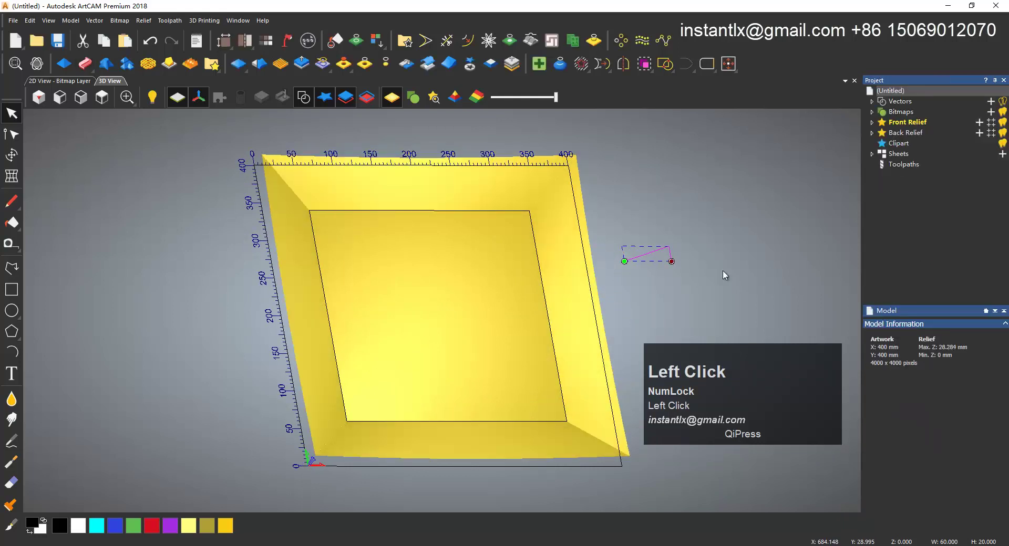
# - Draw a small circle near the frame's top-left corner in a top-down view
pyautogui.click(688, 275)
pyautogui.moveTo(523, 348); pyautogui.dragTo(15, 313)
pyautogui.click(15, 314)
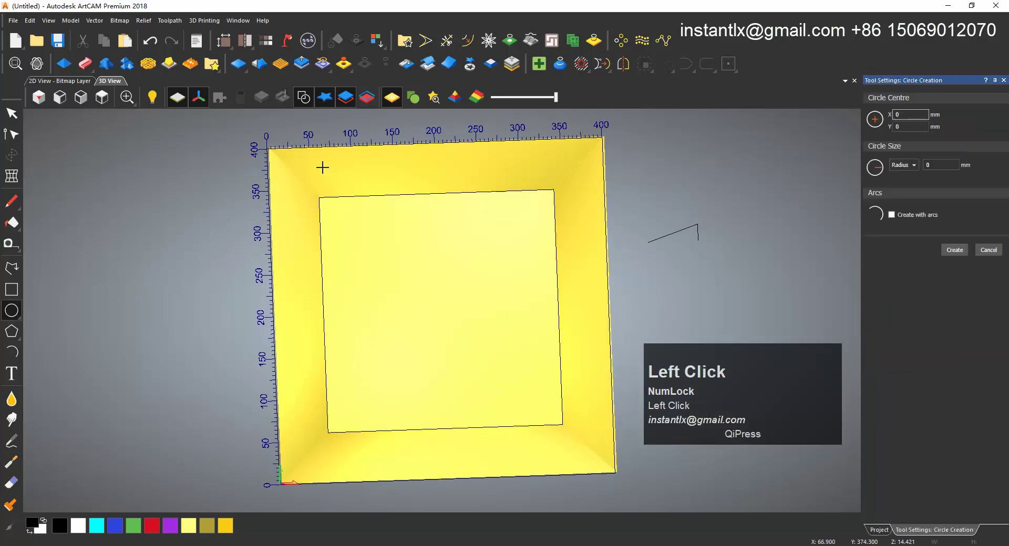
pyautogui.moveTo(323, 162); pyautogui.dragTo(353, 164)
pyautogui.rightClick(353, 165)
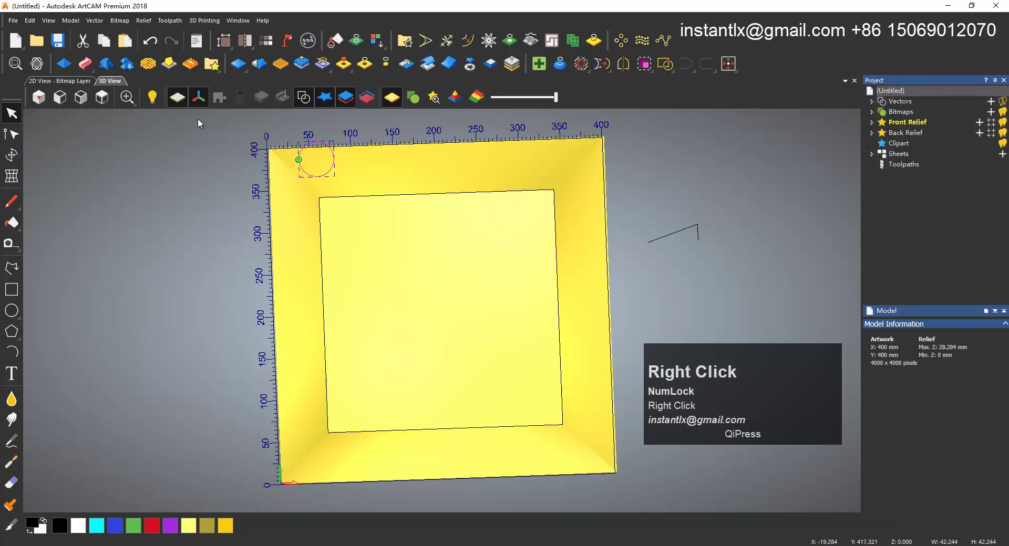
# - Resize the circle to about 33 mm and nudge it into the top-left corner
pyautogui.moveTo(105, 103); pyautogui.dragTo(340, 200)
pyautogui.scroll(3)
pyautogui.moveTo(42, 154); pyautogui.dragTo(332, 203)
pyautogui.moveTo(332, 202); pyautogui.dragTo(23, 267)
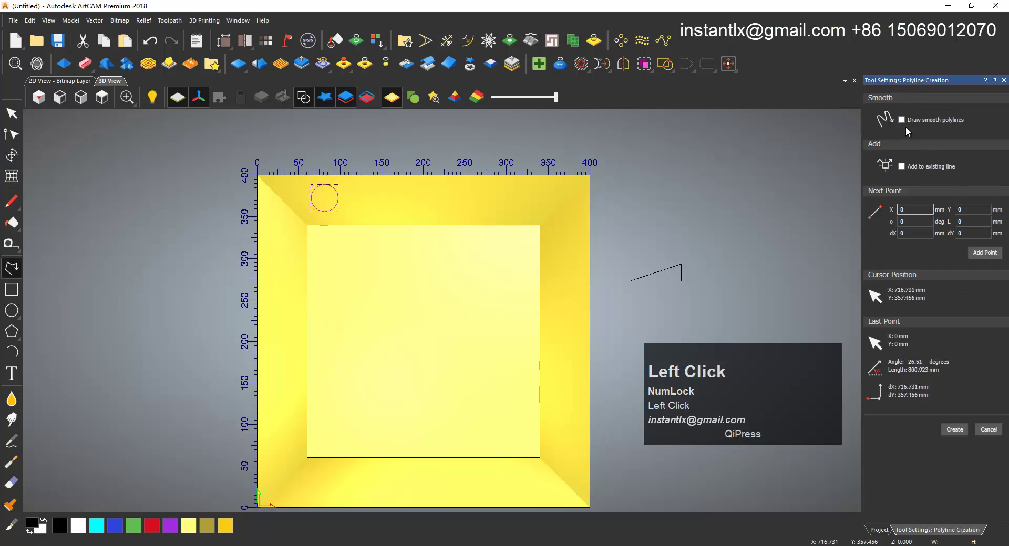
# - Draw a smooth S-shaped polyline beside the circle
pyautogui.click(906, 124)
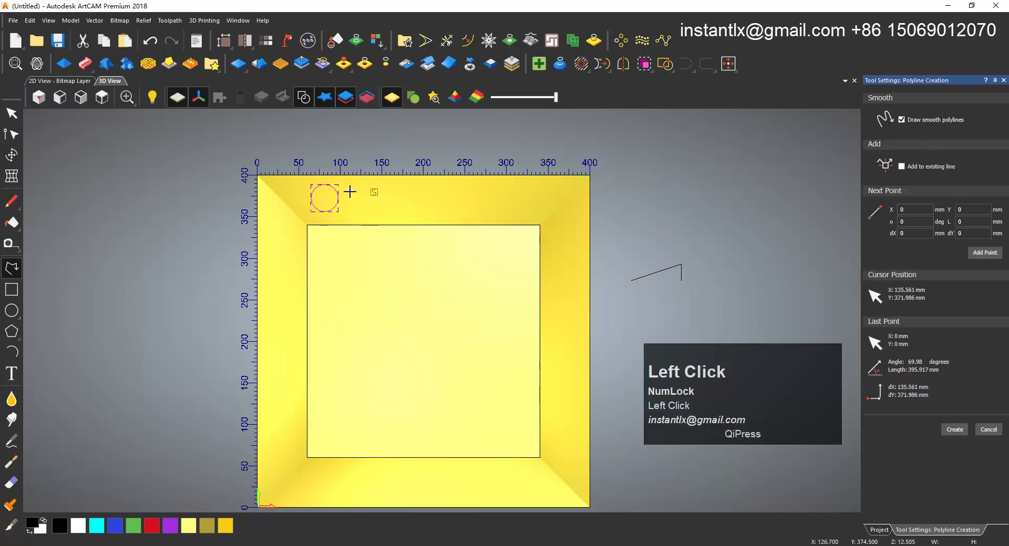
pyautogui.click(364, 187)
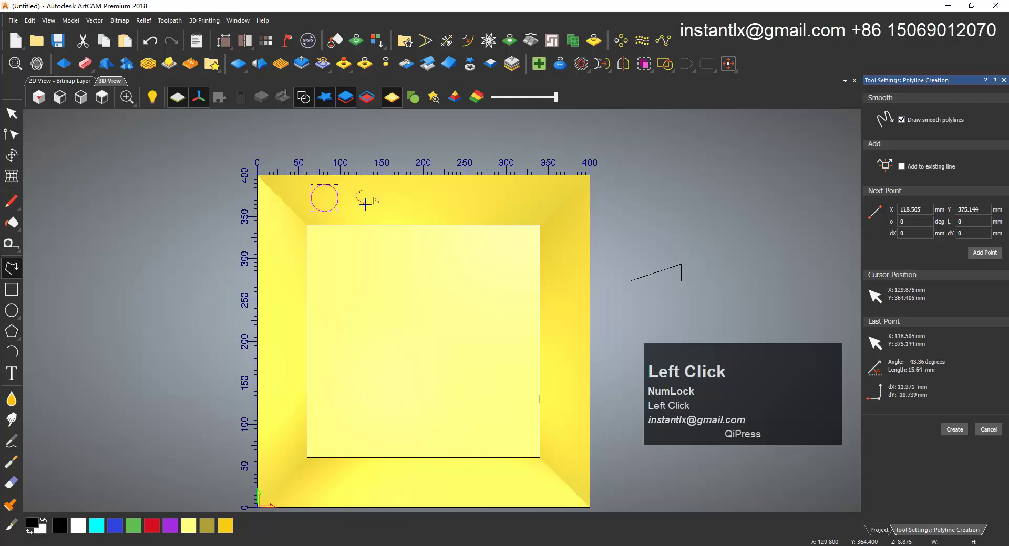
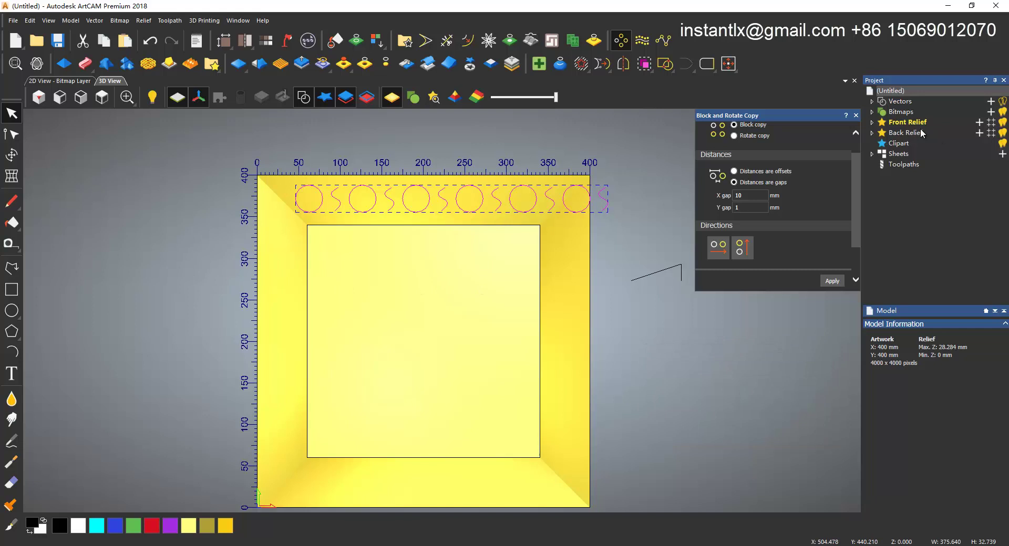
# - Copy the circle and S curve along the top border with a 10 mm gap and shift the row left
pyautogui.click(859, 117)
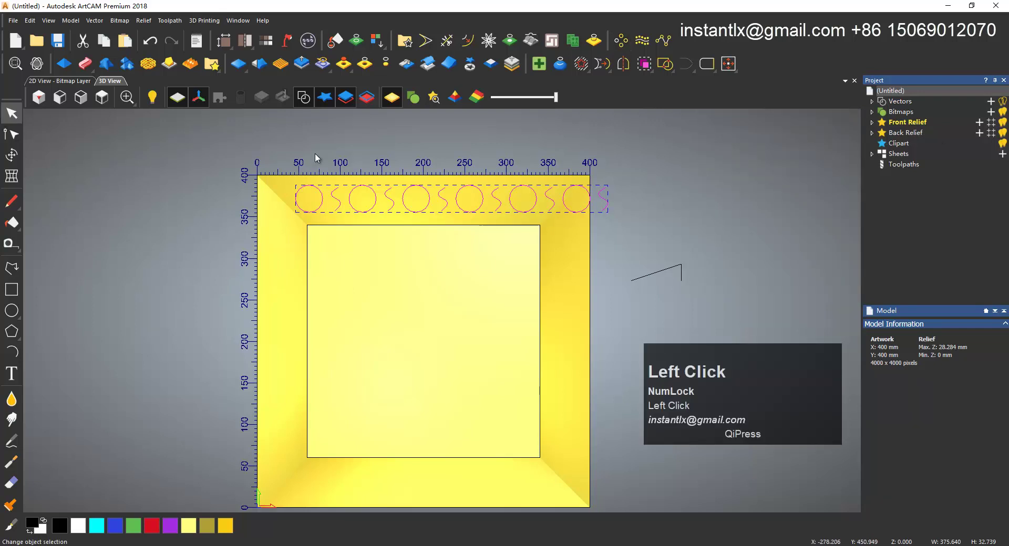
pyautogui.press('Left')
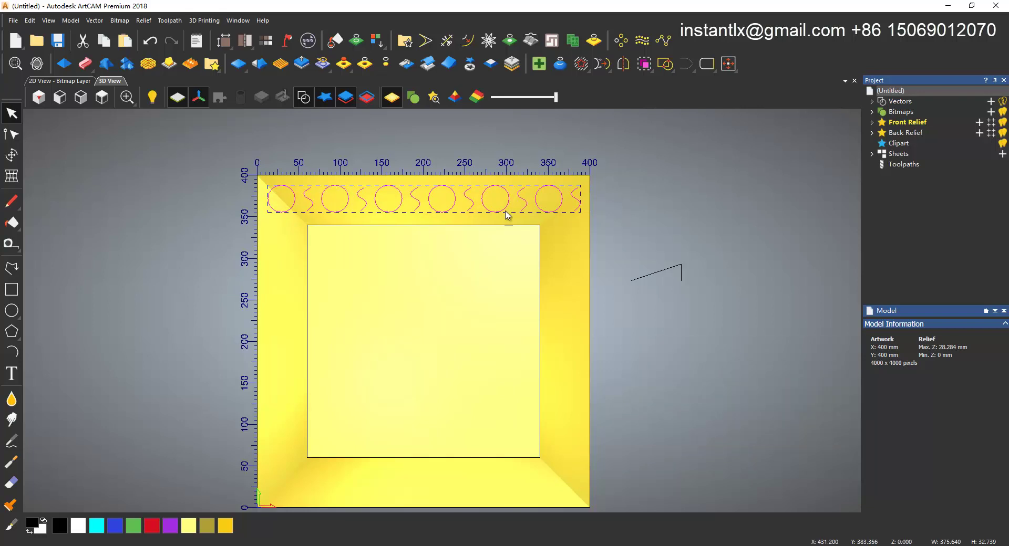
pyautogui.moveTo(538, 201); pyautogui.dragTo(626, 208)
pyautogui.press('Left')
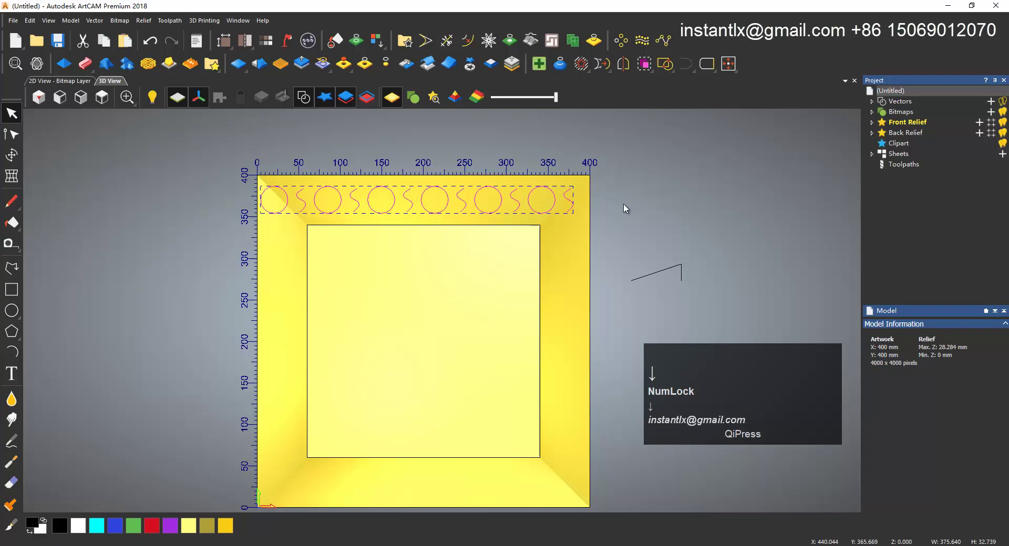
# - Delete the leftmost circle and the rightmost S curve from the border pattern row
pyautogui.click(614, 200)
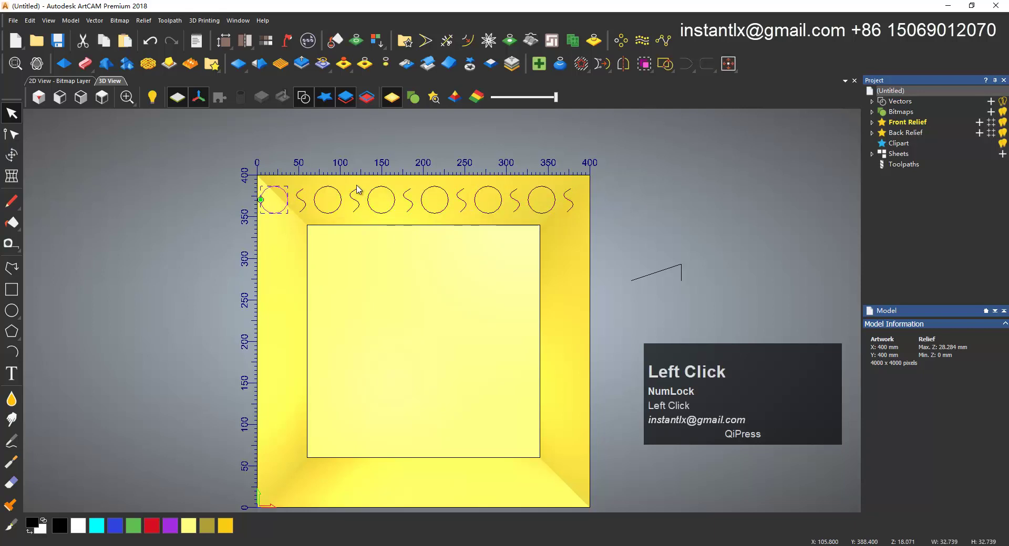
pyautogui.press('Delete')
pyautogui.click(574, 203)
pyautogui.press('Delete')
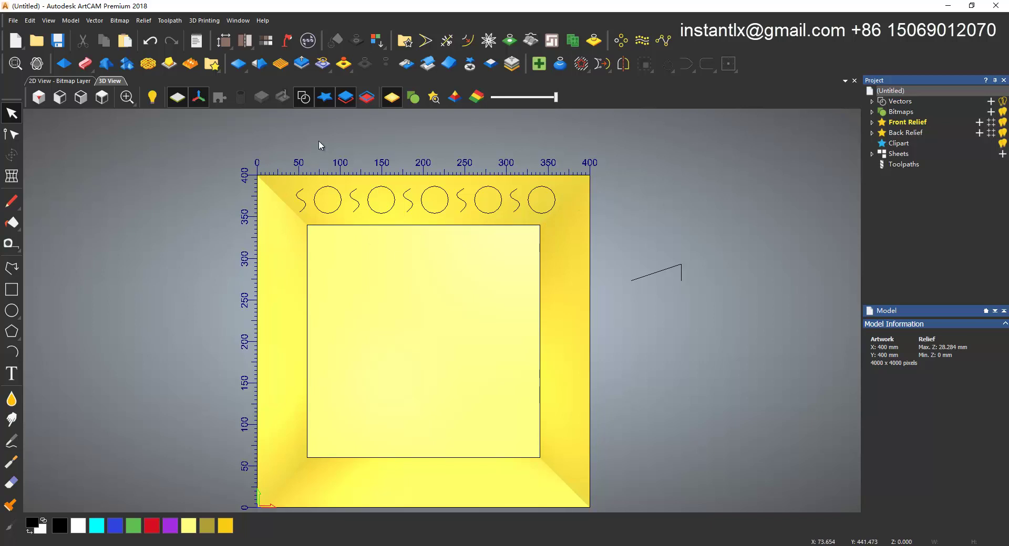
# - Box-select every S-and-circle border vector and bring up Feature Machining for them
pyautogui.moveTo(319, 144); pyautogui.dragTo(904, 165)
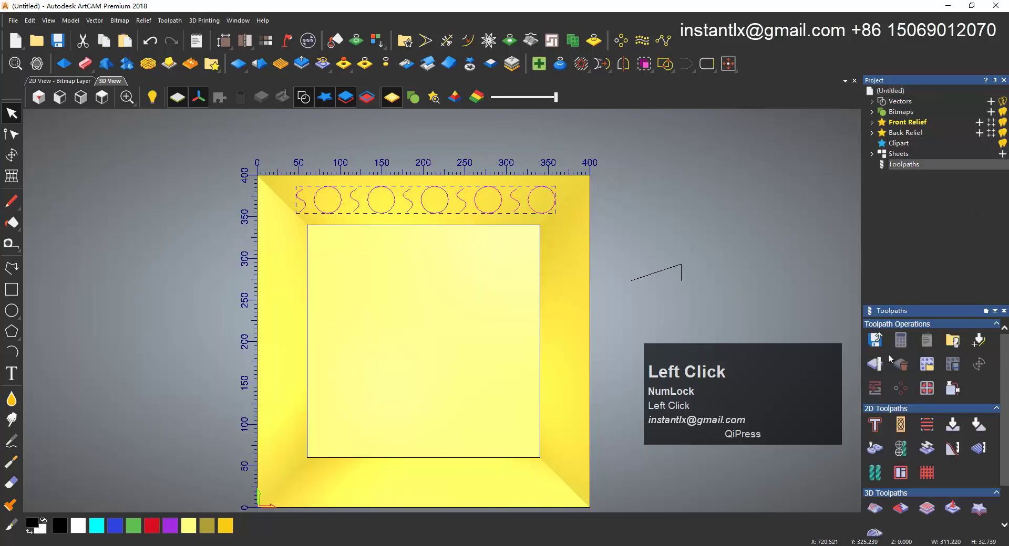
pyautogui.scroll(-3)
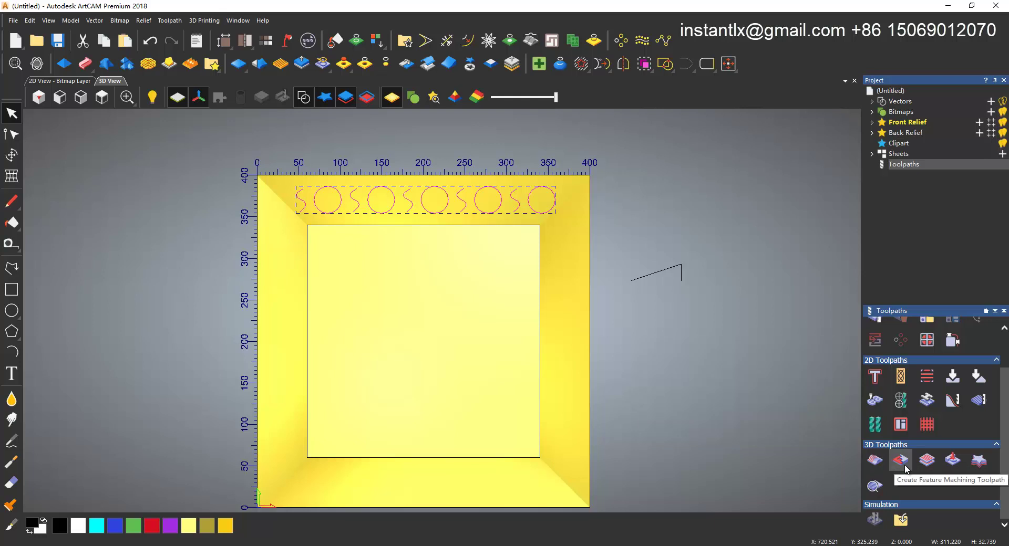
pyautogui.moveTo(907, 467); pyautogui.dragTo(782, 241)
pyautogui.scroll(3)
# - Make it a Centre Line Feature 5 mm deep cut with the 6 mm End Mill
pyautogui.moveTo(717, 154); pyautogui.dragTo(773, 245)
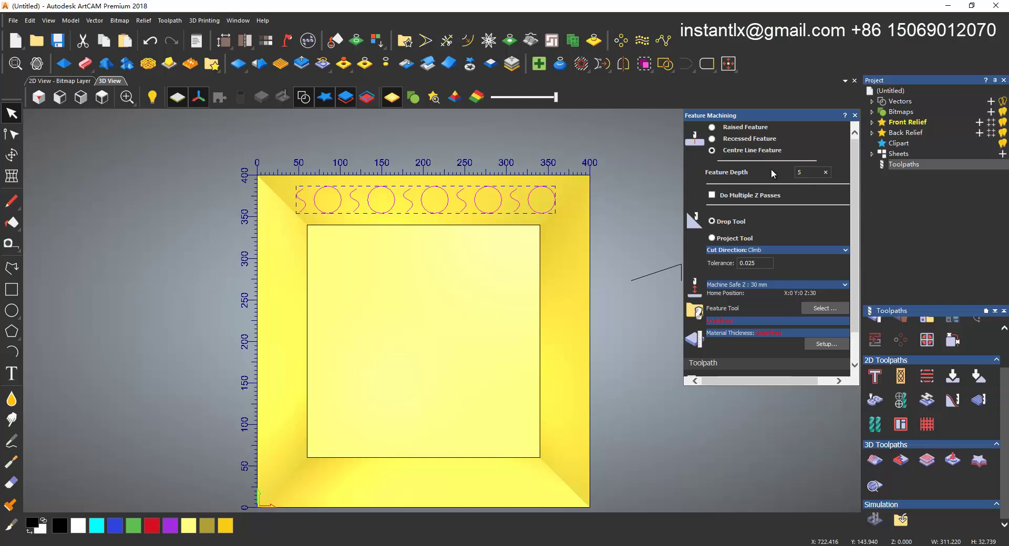
pyautogui.scroll(-3)
pyautogui.click(825, 279)
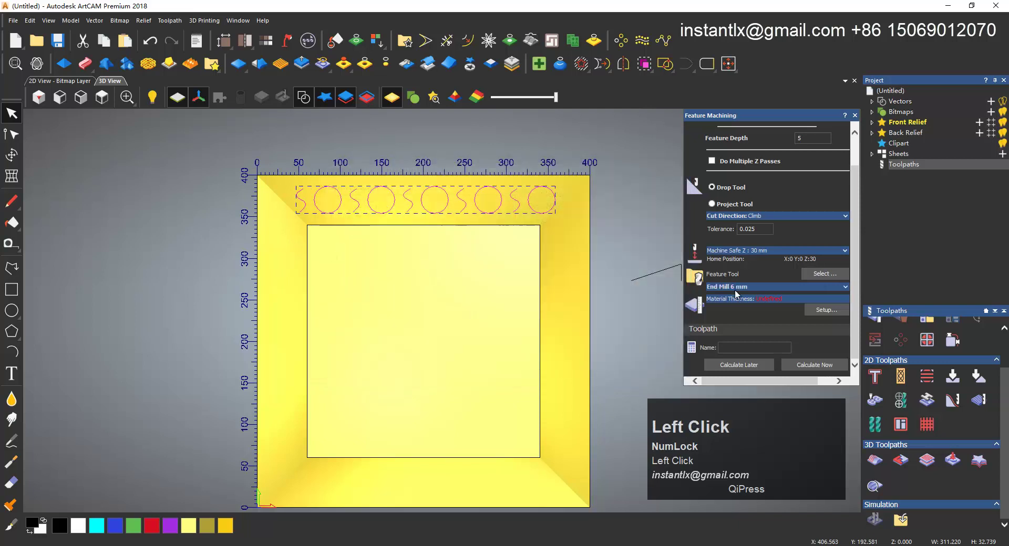
pyautogui.scroll(-3)
pyautogui.click(847, 291)
pyautogui.scroll(-3)
pyautogui.moveTo(859, 305); pyautogui.dragTo(831, 300)
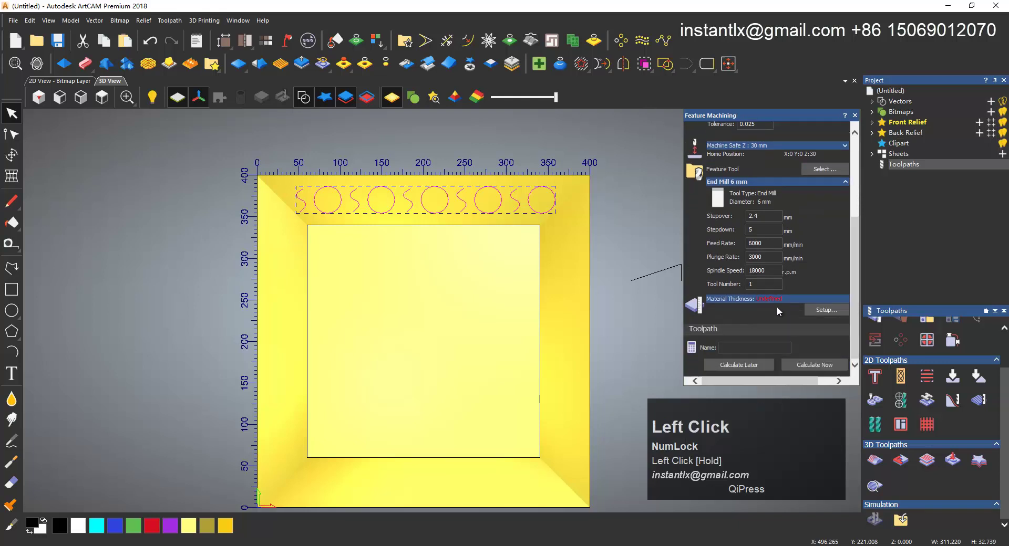
# - Set the material thickness to 30 mm and tilt to a 3D view of the model
pyautogui.scroll(-3)
pyautogui.click(820, 314)
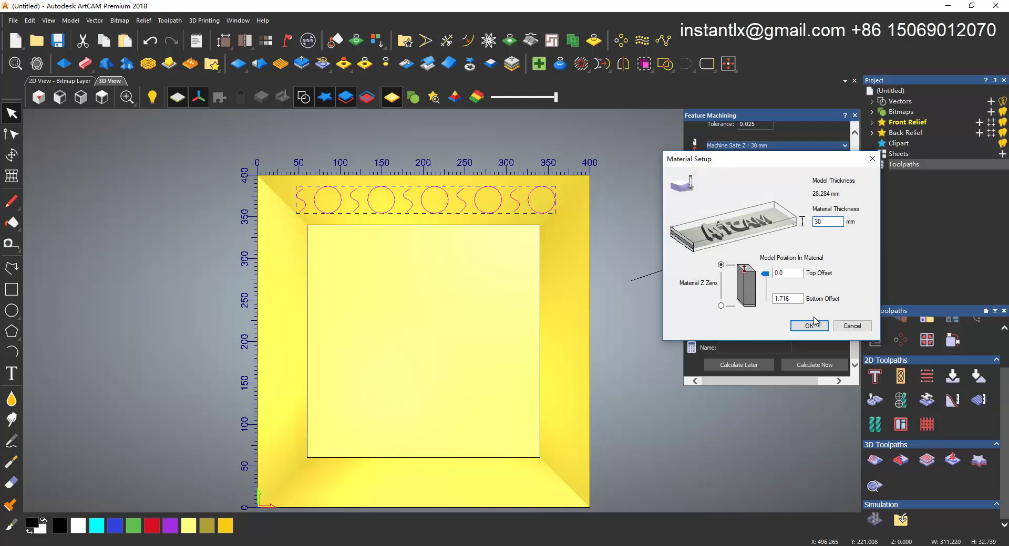
pyautogui.moveTo(816, 326); pyautogui.dragTo(840, 367)
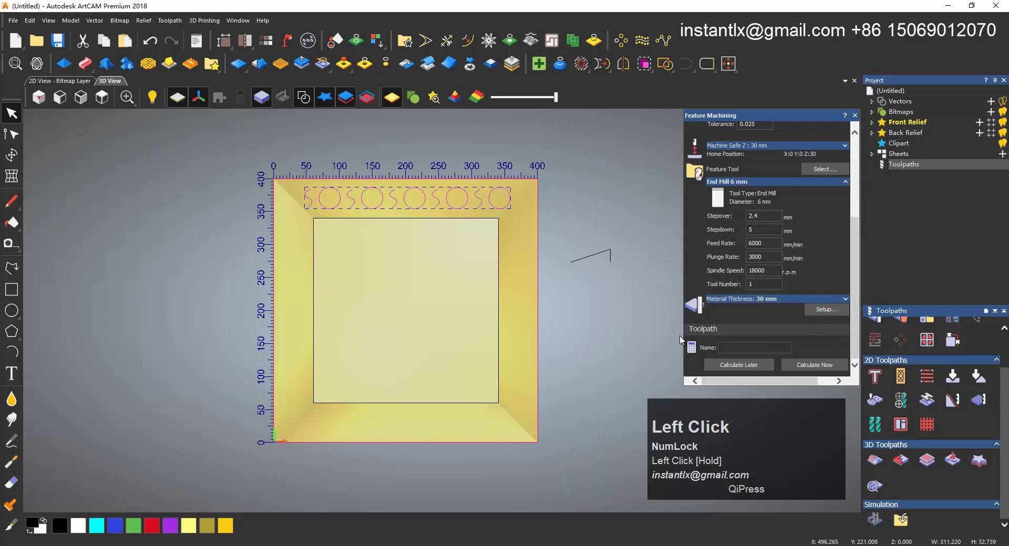
pyautogui.middleClick(396, 384)
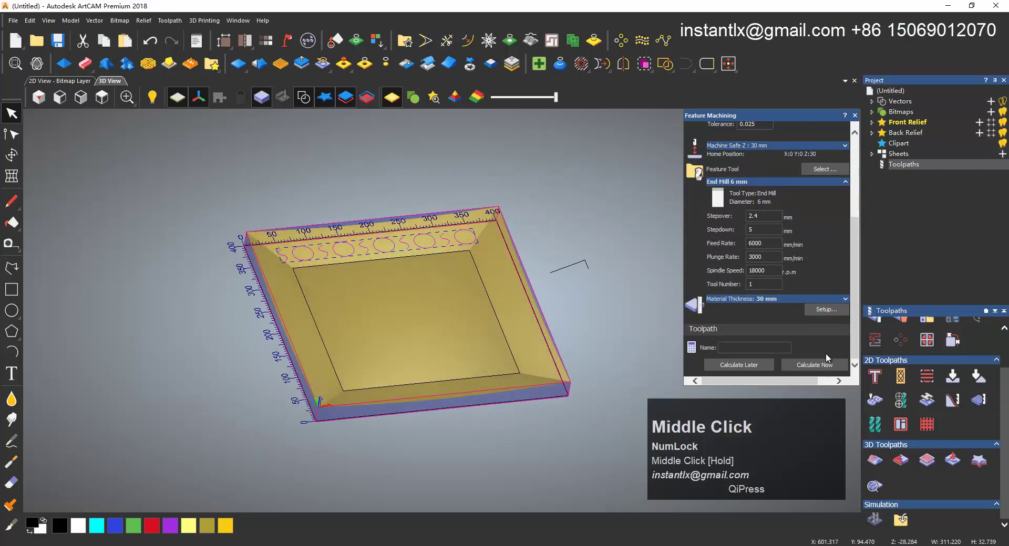
# - Calculate the Feature Machine toolpath and inspect it from a low side view
pyautogui.click(839, 367)
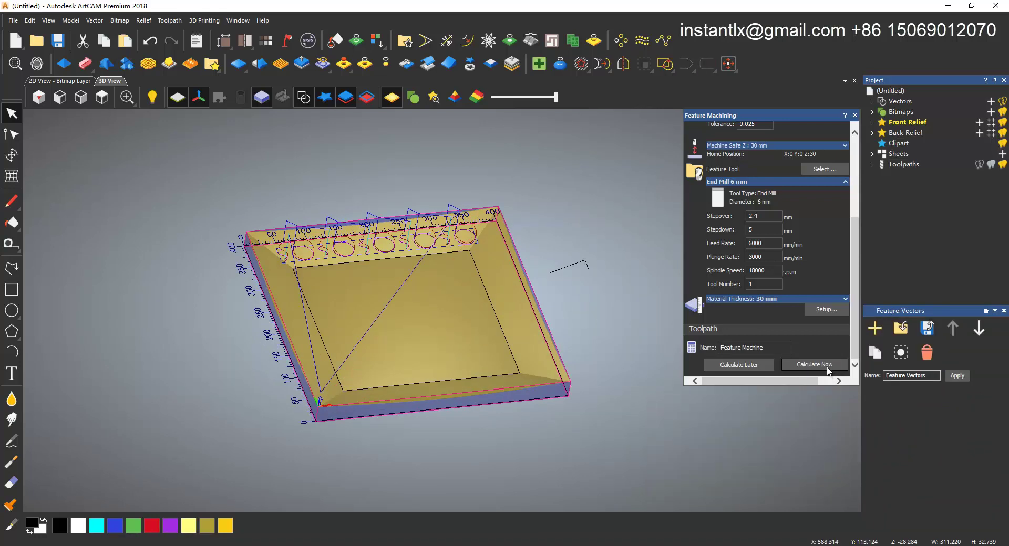
pyautogui.moveTo(421, 280); pyautogui.dragTo(343, 308)
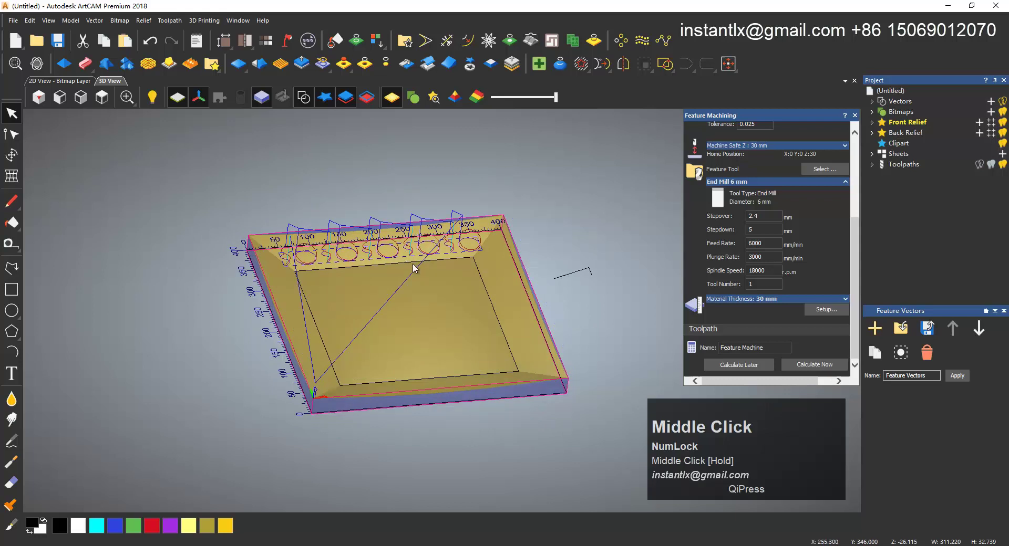
pyautogui.moveTo(343, 308); pyautogui.dragTo(828, 227)
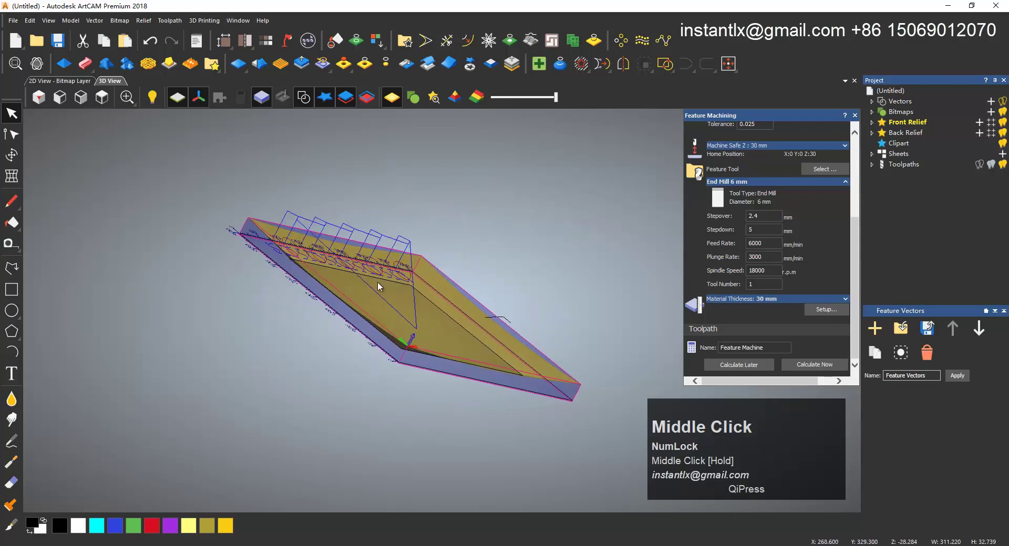
pyautogui.scroll(3)
# - Lower Safe Z and Home Z to 10 mm, recalculate, and close Feature Machining
pyautogui.moveTo(850, 185); pyautogui.dragTo(843, 296)
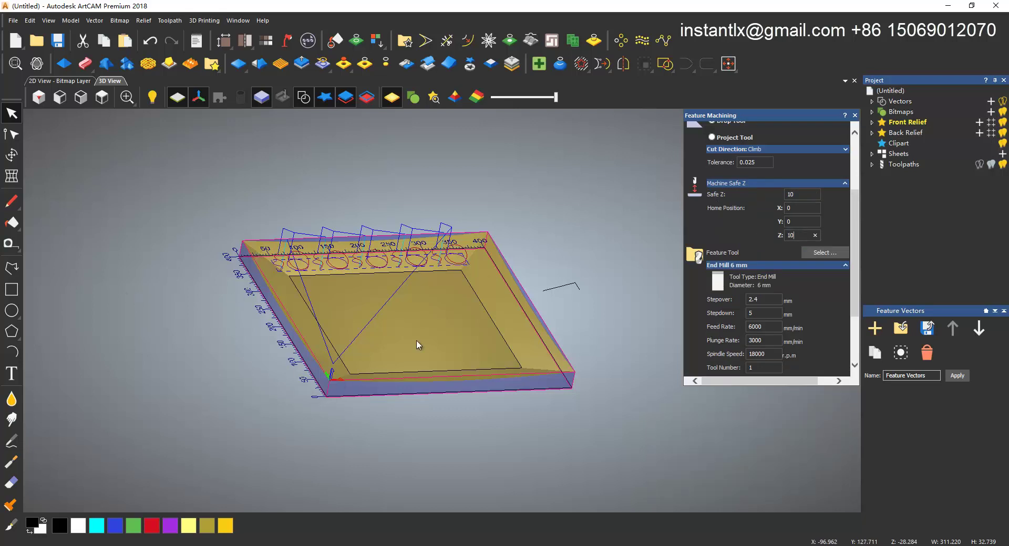
pyautogui.scroll(-3)
pyautogui.click(823, 368)
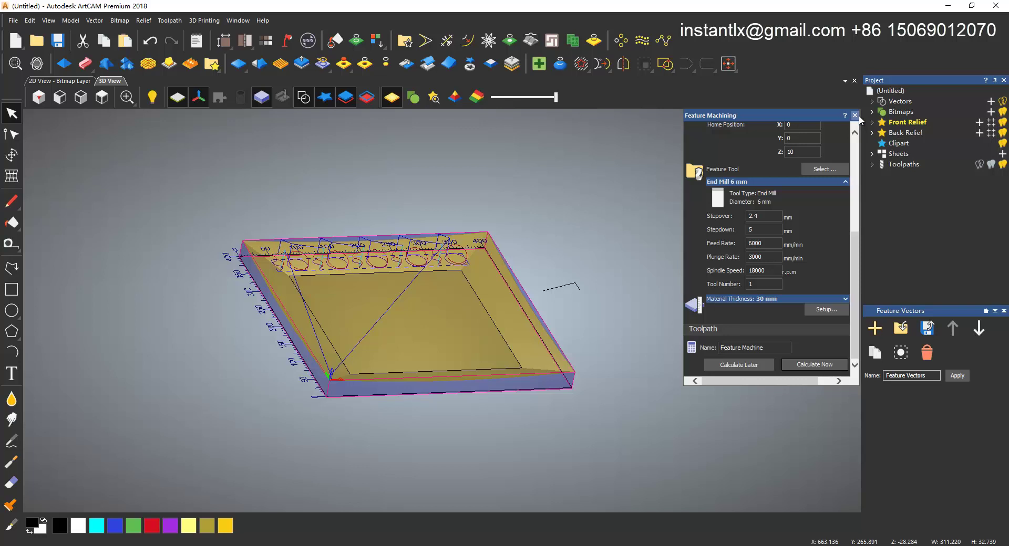
pyautogui.click(861, 118)
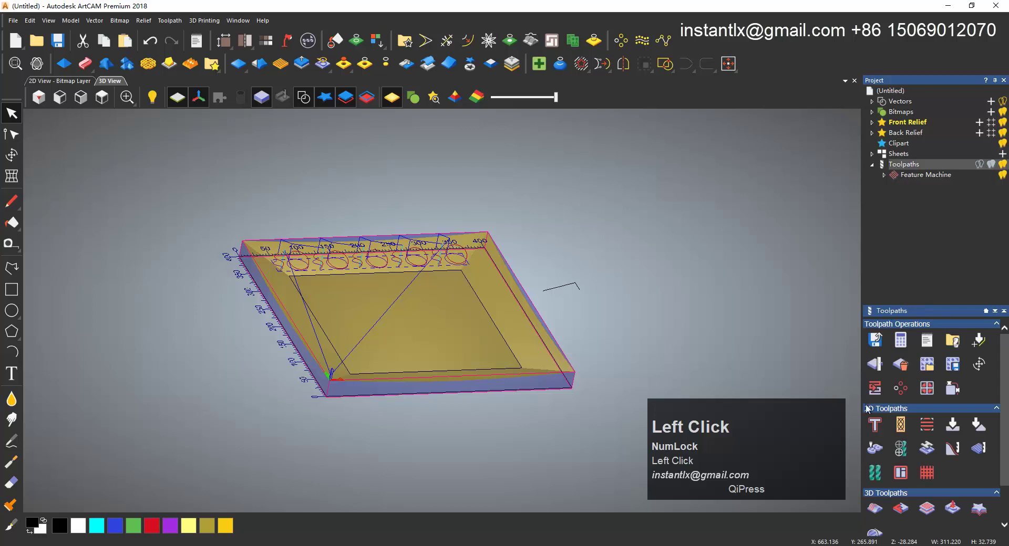
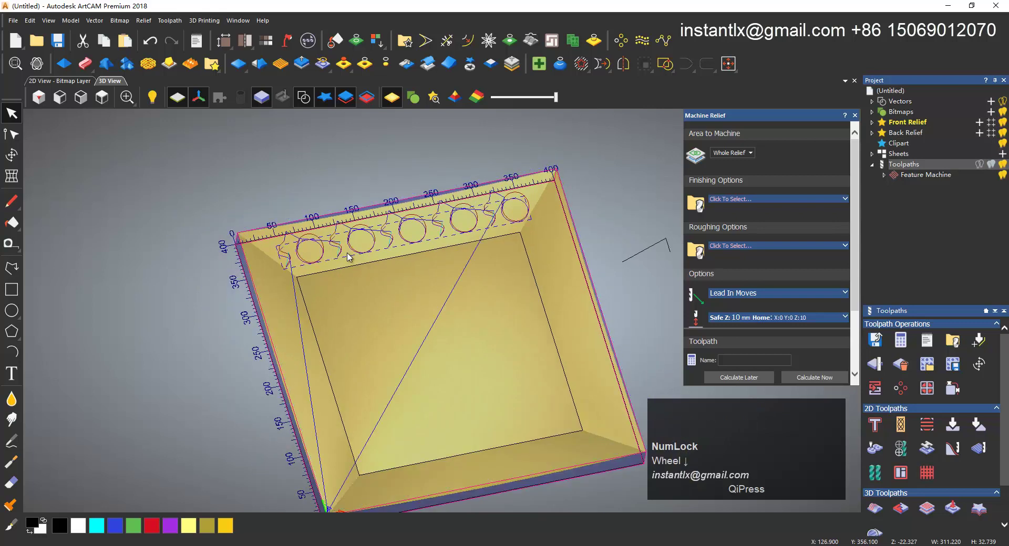
# - Start Machine Relief from a top view with Area set to Selected Vectors, Inside Vector
pyautogui.click(519, 236)
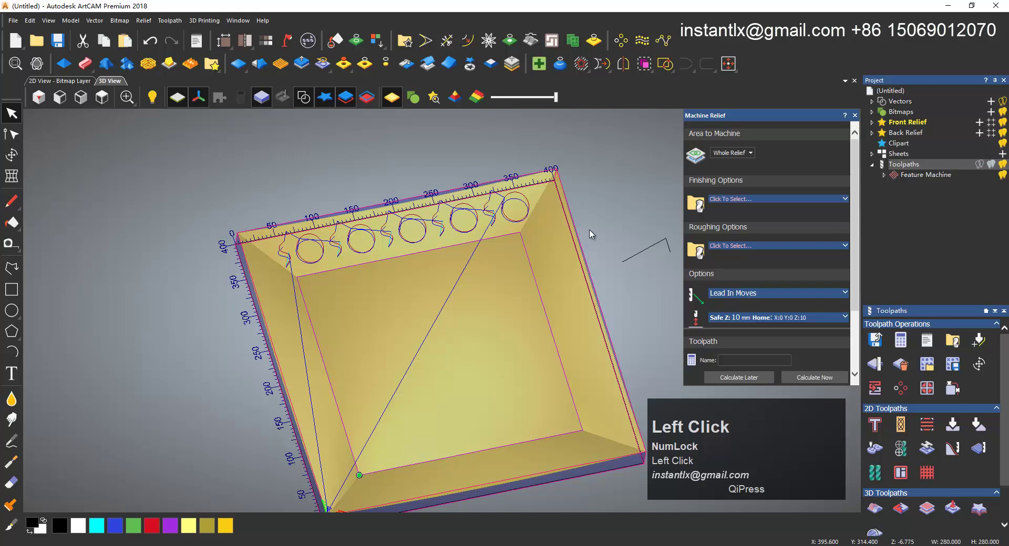
pyautogui.scroll(3)
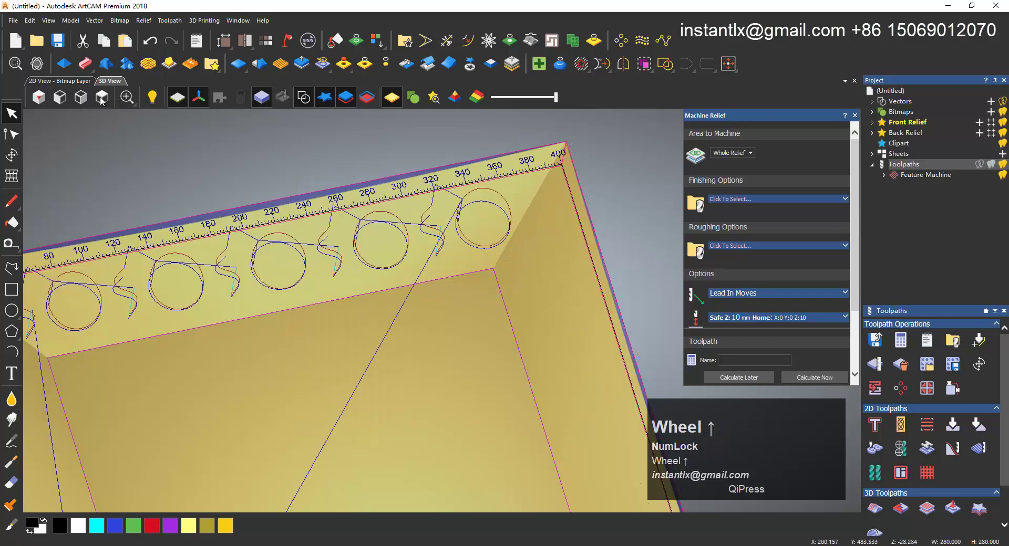
pyautogui.click(103, 99)
pyautogui.scroll(3)
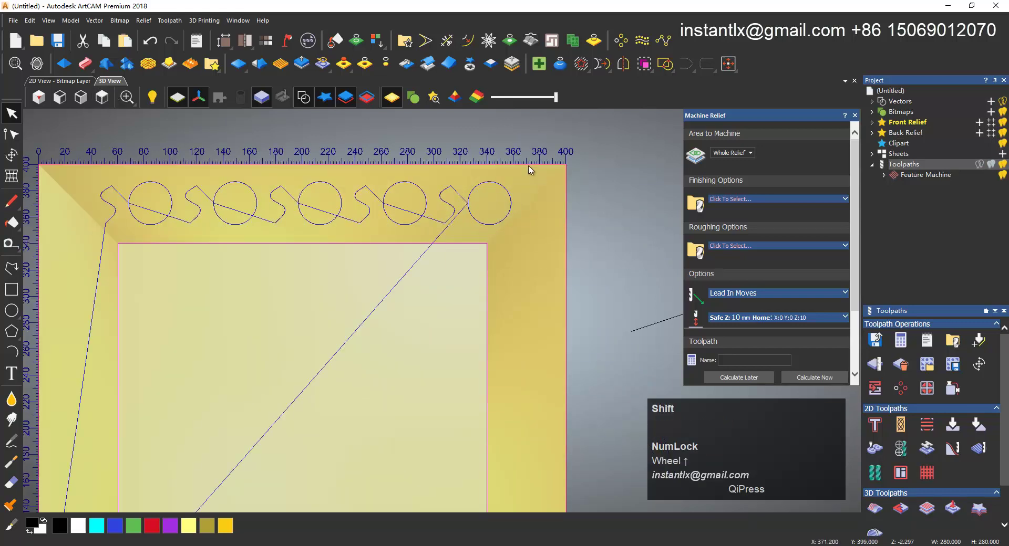
pyautogui.click(532, 166)
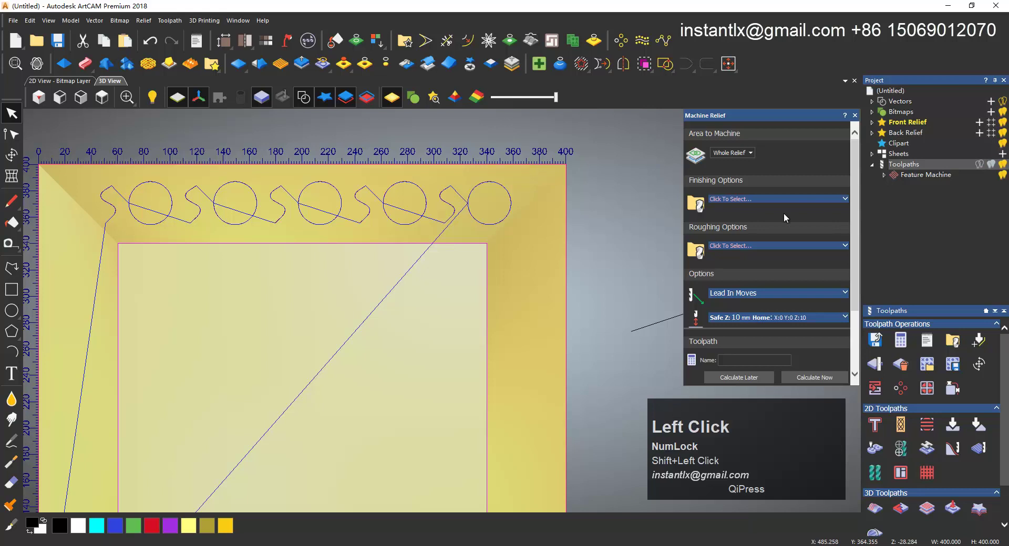
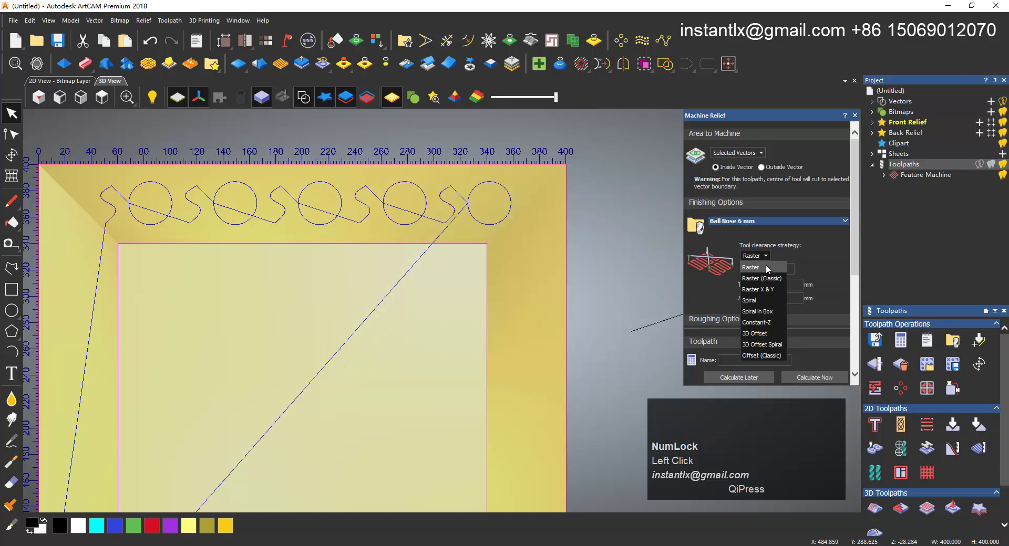
# - Use a 6 mm Ball Nose with the Raster strategy and calculate the relief toolpath
pyautogui.click(768, 268)
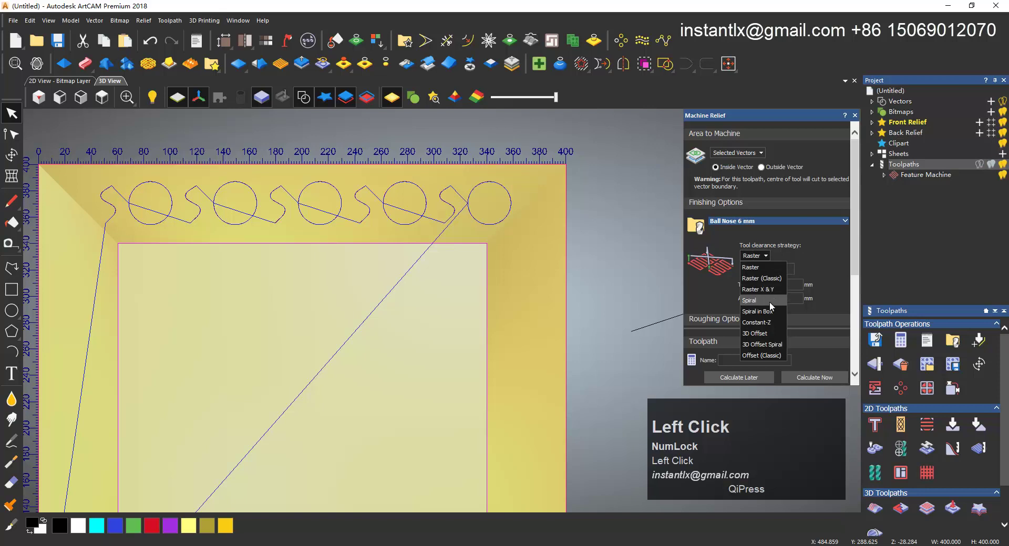
pyautogui.scroll(-3)
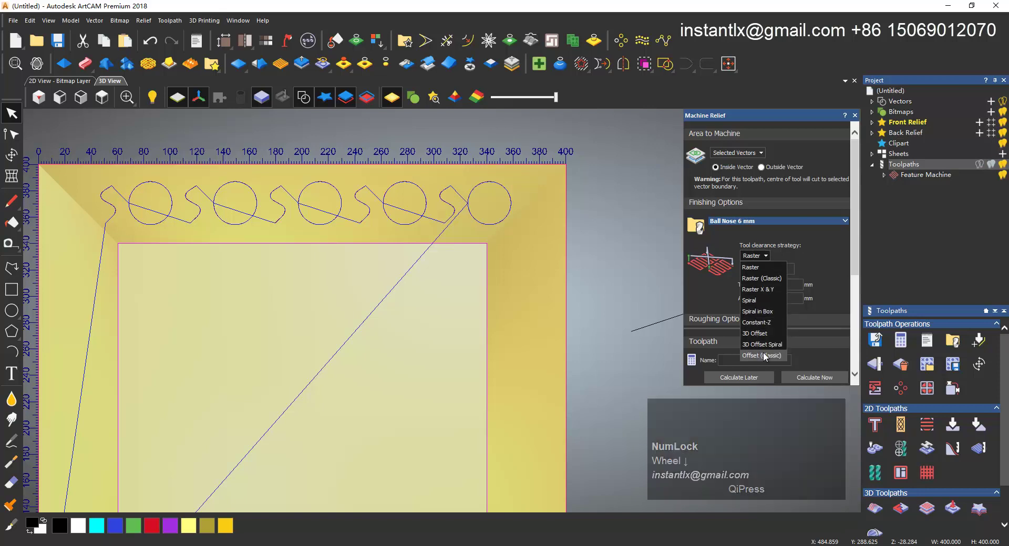
pyautogui.click(765, 355)
pyautogui.scroll(-3)
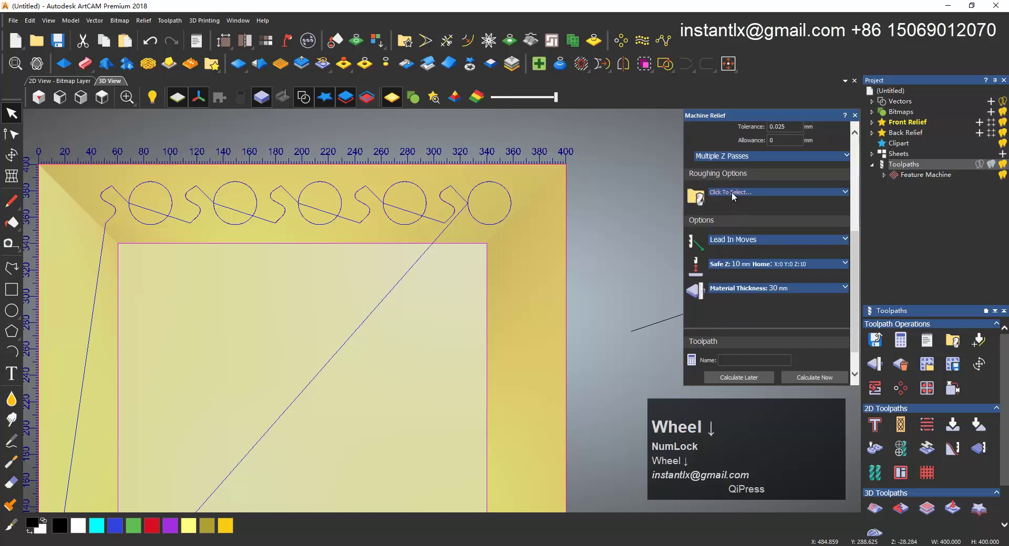
pyautogui.scroll(-3)
pyautogui.click(833, 384)
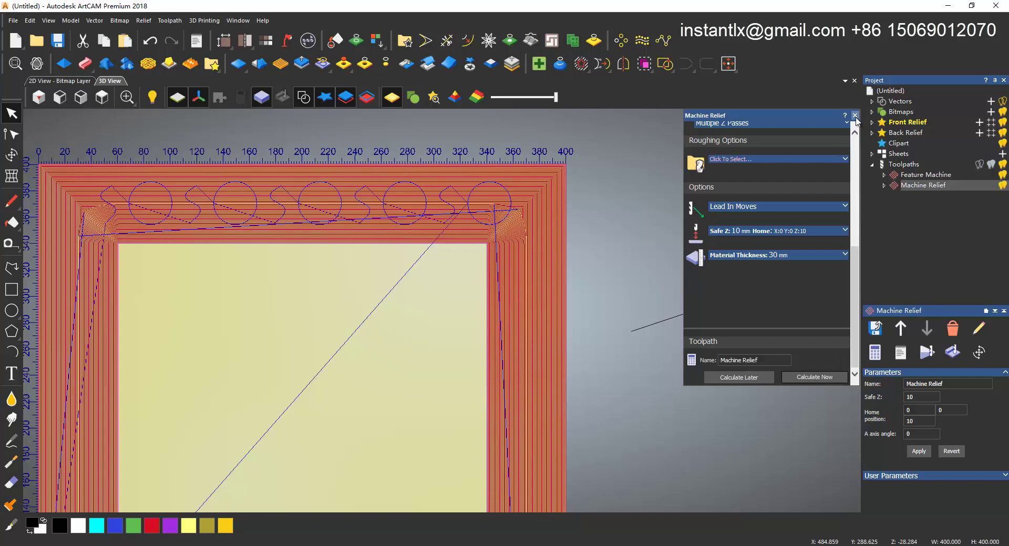
# - Close Machine Relief, hide the toolpath preview, and start a 2D Area Clearance toolpath
pyautogui.click(858, 121)
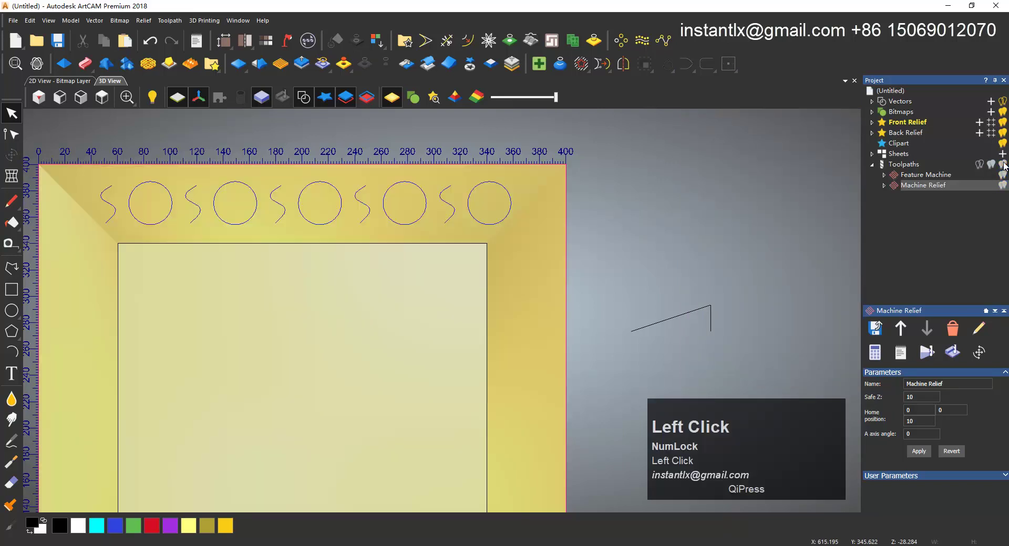
pyautogui.scroll(3)
pyautogui.click(475, 244)
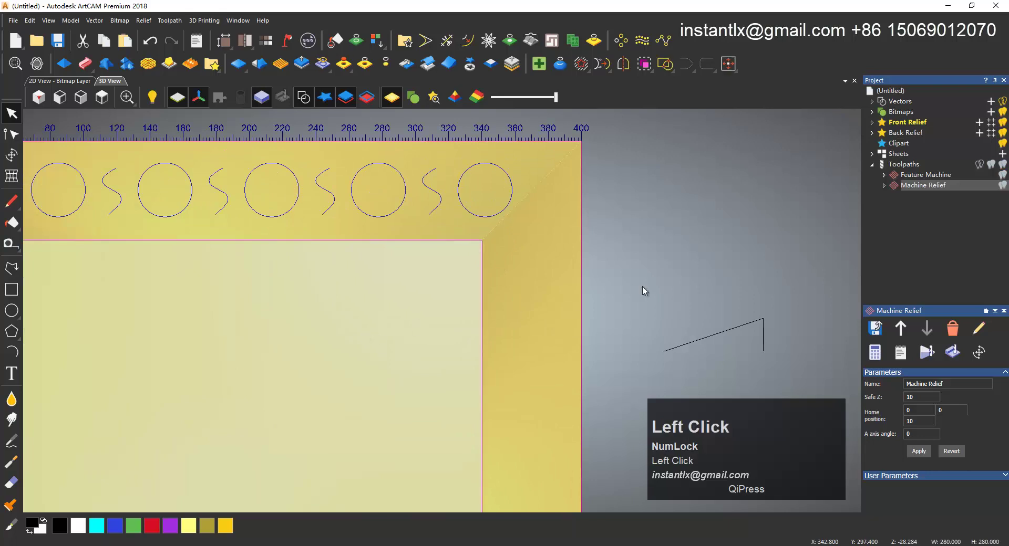
pyautogui.click(903, 171)
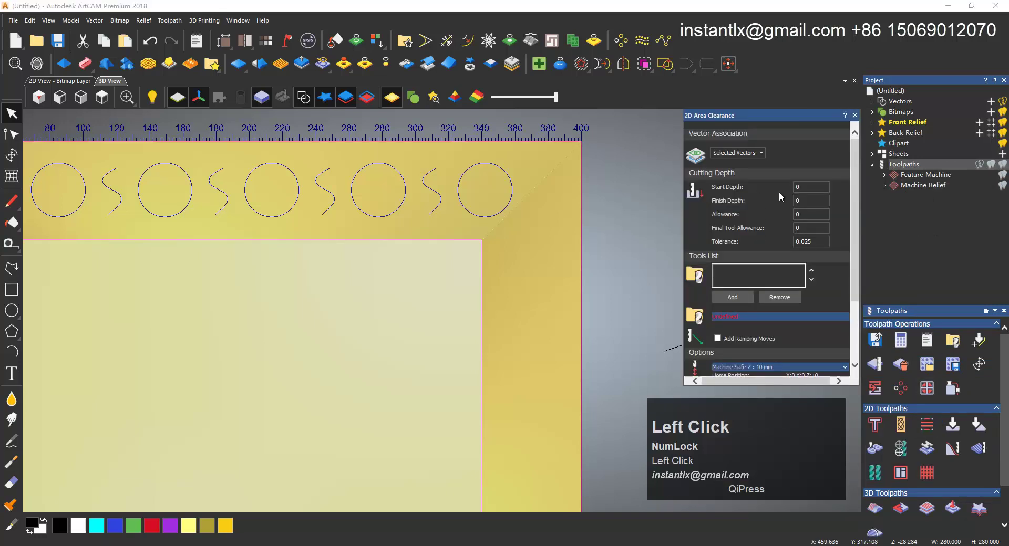
# - Set Finish Depth 30, add the 6 mm End Mill from the Tool Database, and set Stepdown 30
pyautogui.moveTo(813, 204); pyautogui.dragTo(743, 298)
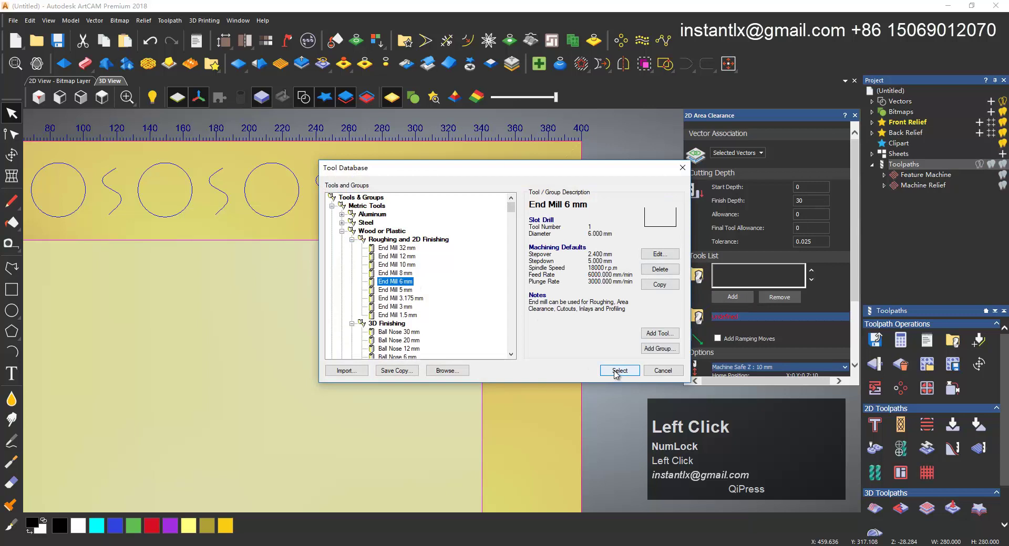
pyautogui.click(615, 373)
pyautogui.scroll(-3)
pyautogui.moveTo(726, 247); pyautogui.dragTo(799, 293)
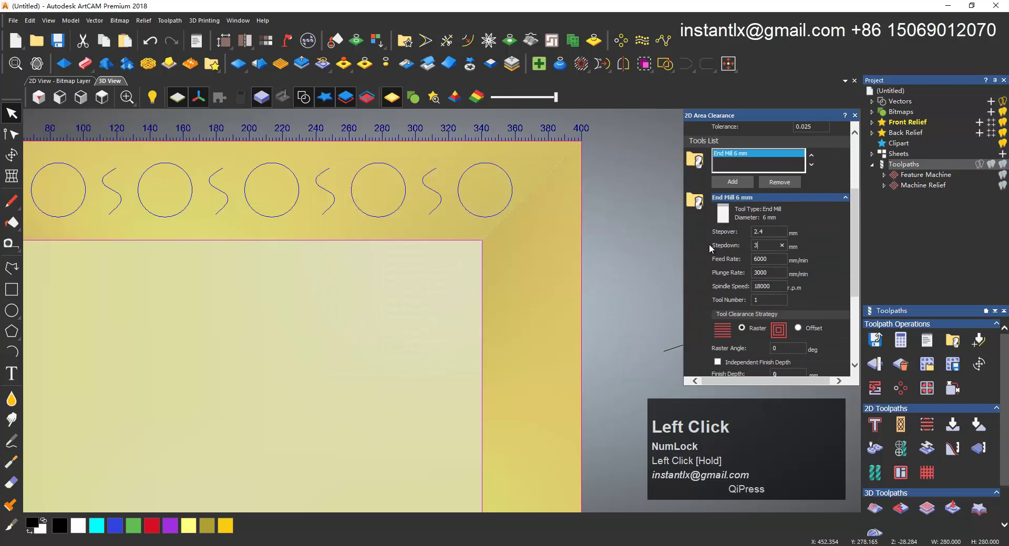
pyautogui.scroll(-3)
pyautogui.click(800, 291)
# - Check the stepover, keep the Offset strategy, and calculate the Area Clear toolpath
pyautogui.scroll(-3)
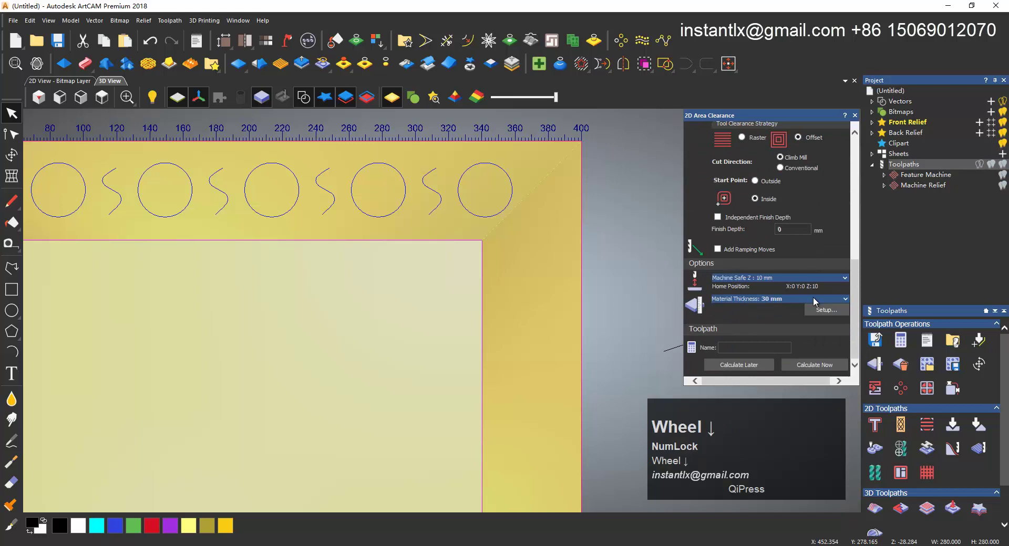
pyautogui.scroll(3)
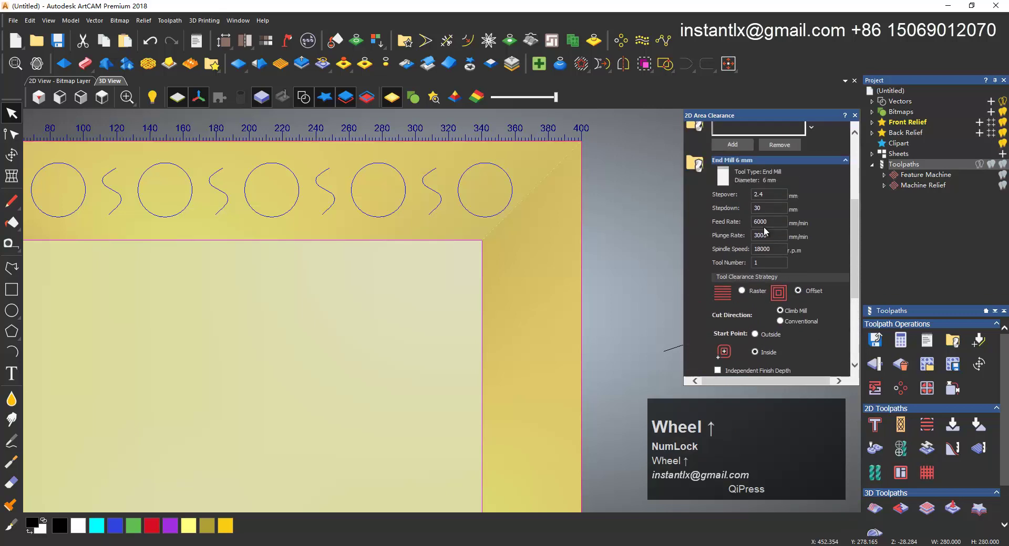
pyautogui.moveTo(728, 197); pyautogui.dragTo(785, 261)
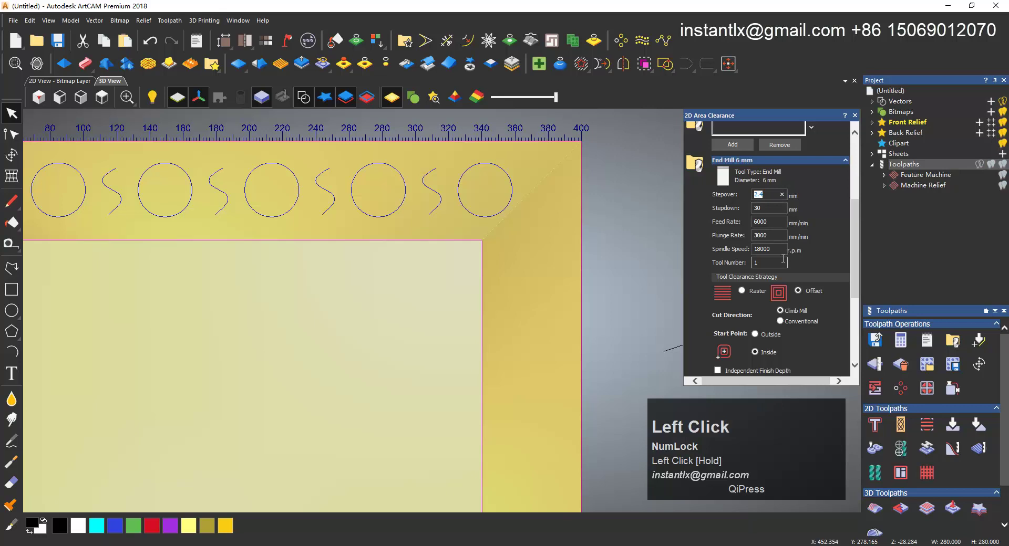
pyautogui.scroll(-3)
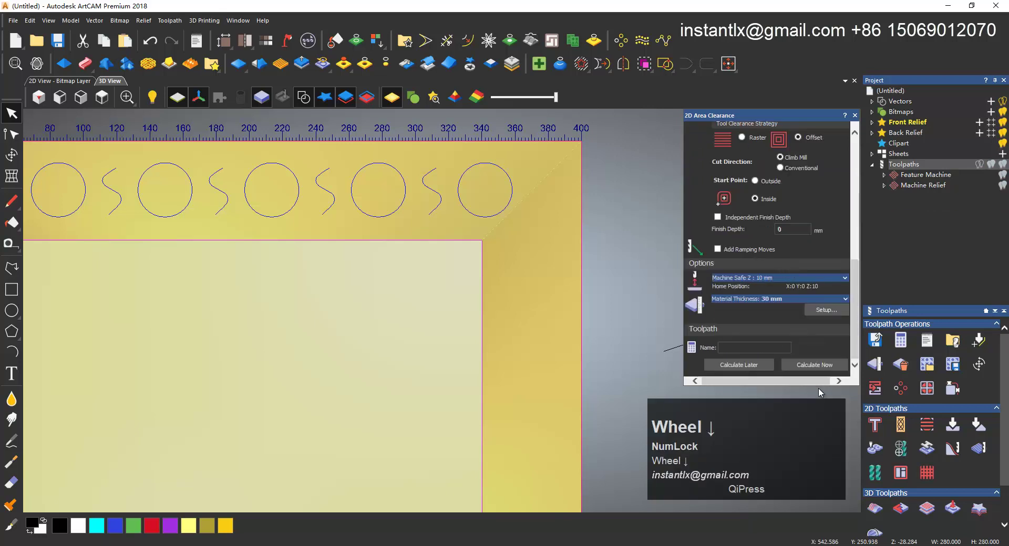
pyautogui.click(823, 368)
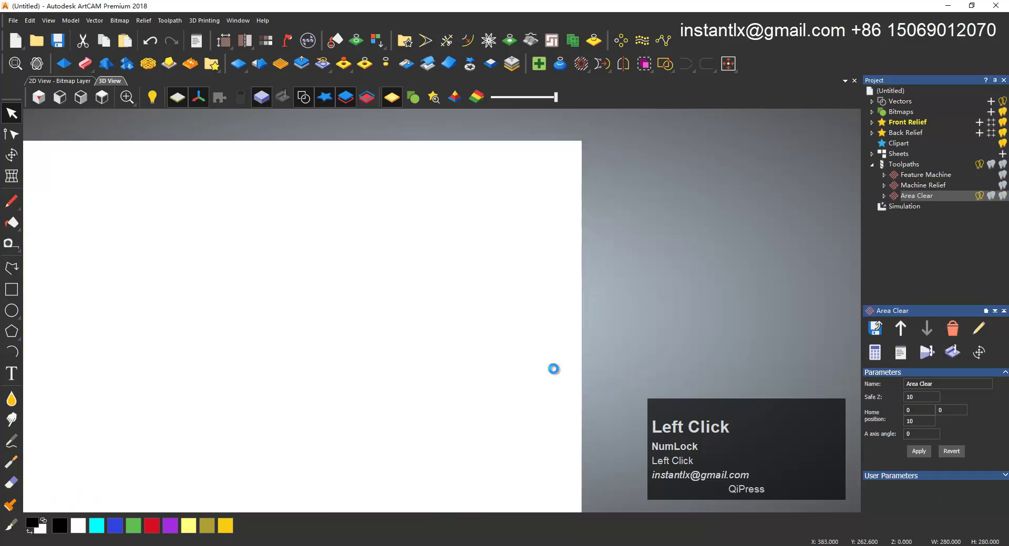
# - Simulate the relief finishing toolpath and orbit to view the bevelled frame corner
pyautogui.moveTo(560, 310); pyautogui.dragTo(932, 191)
pyautogui.click(932, 191)
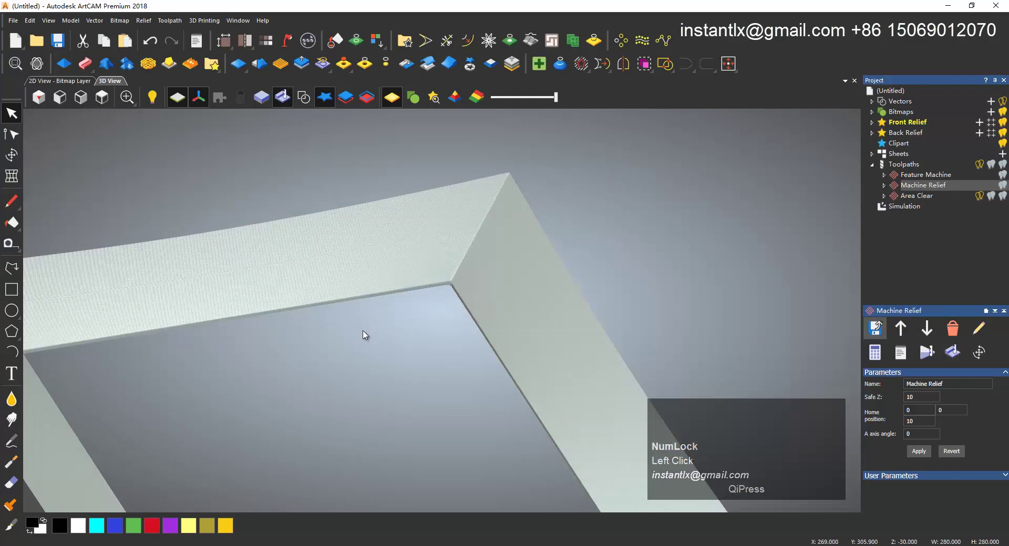
pyautogui.moveTo(429, 303); pyautogui.dragTo(930, 178)
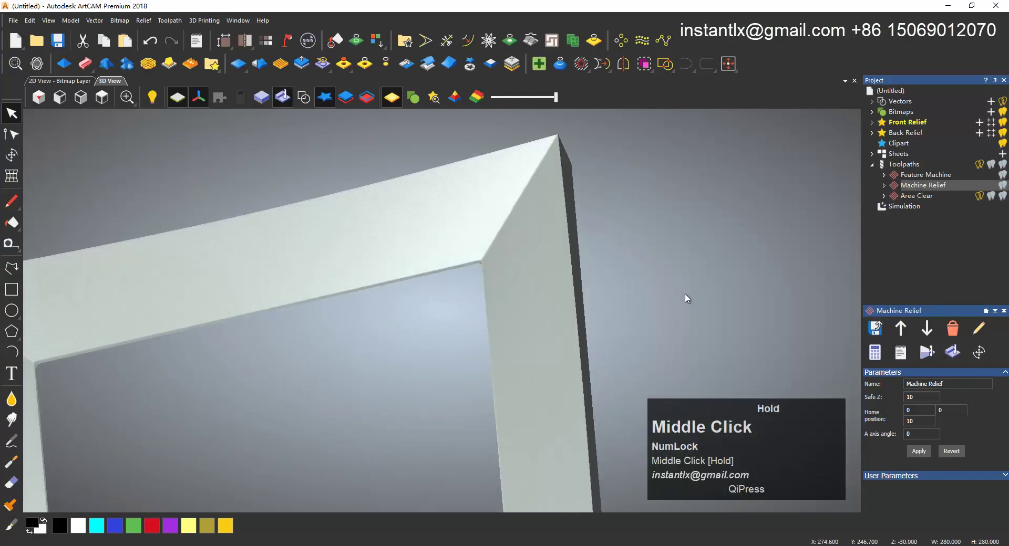
pyautogui.click(930, 178)
# - Simulate the SOSO groove toolpath and tilt the block to show the carved top border
pyautogui.moveTo(334, 257); pyautogui.dragTo(956, 364)
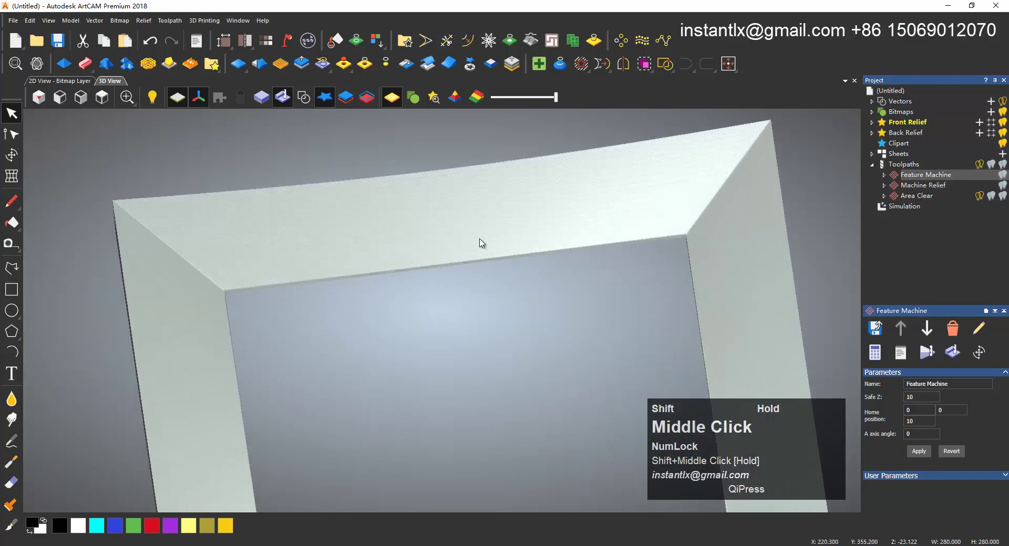
pyautogui.click(955, 364)
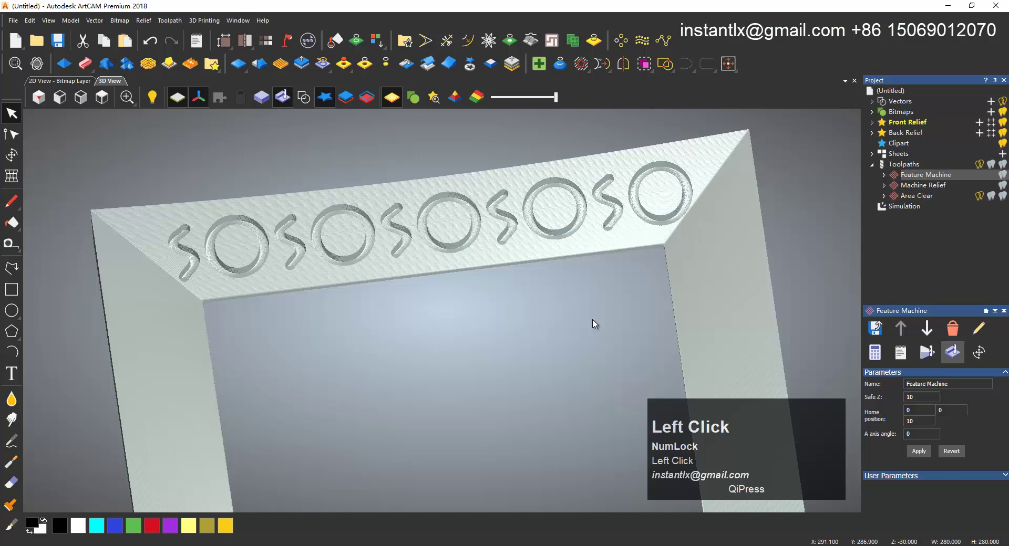
pyautogui.moveTo(303, 307); pyautogui.dragTo(942, 361)
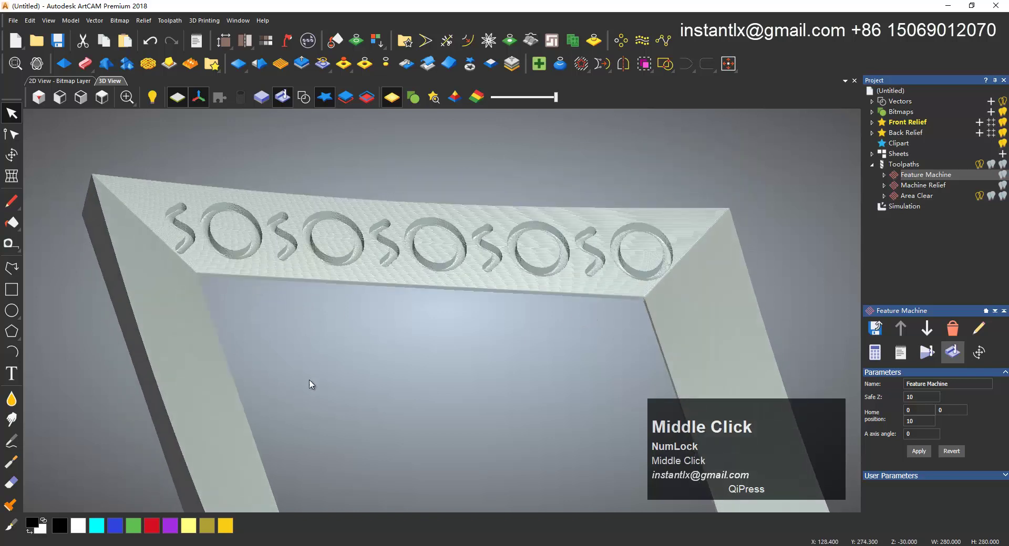
pyautogui.click(942, 361)
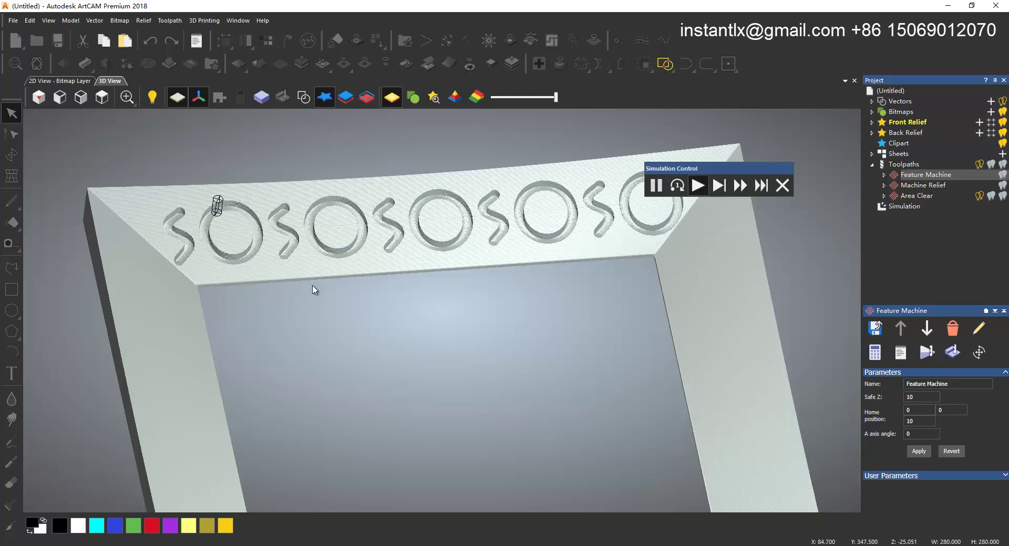
pyautogui.moveTo(249, 318); pyautogui.dragTo(295, 245)
pyautogui.scroll(3)
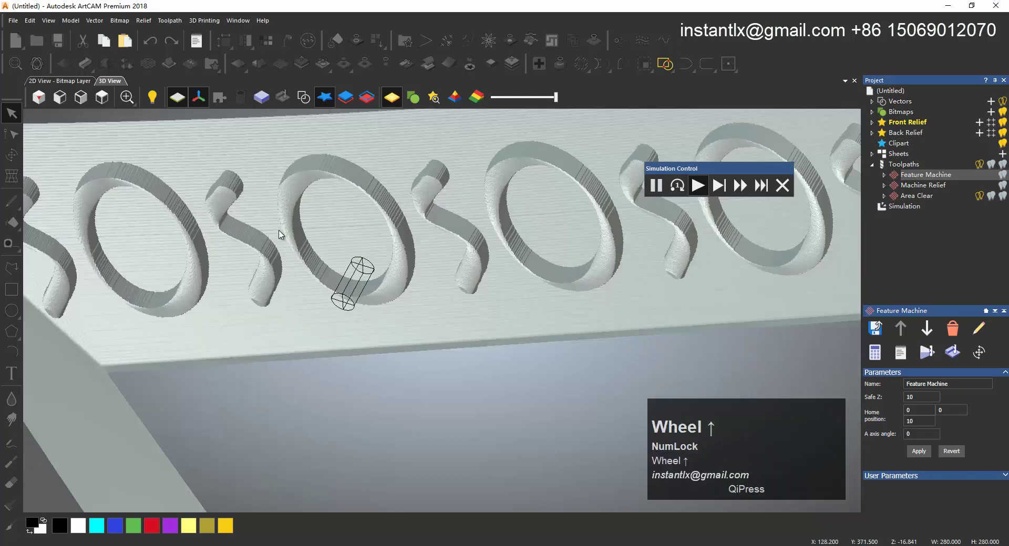
pyautogui.moveTo(316, 307); pyautogui.dragTo(419, 261)
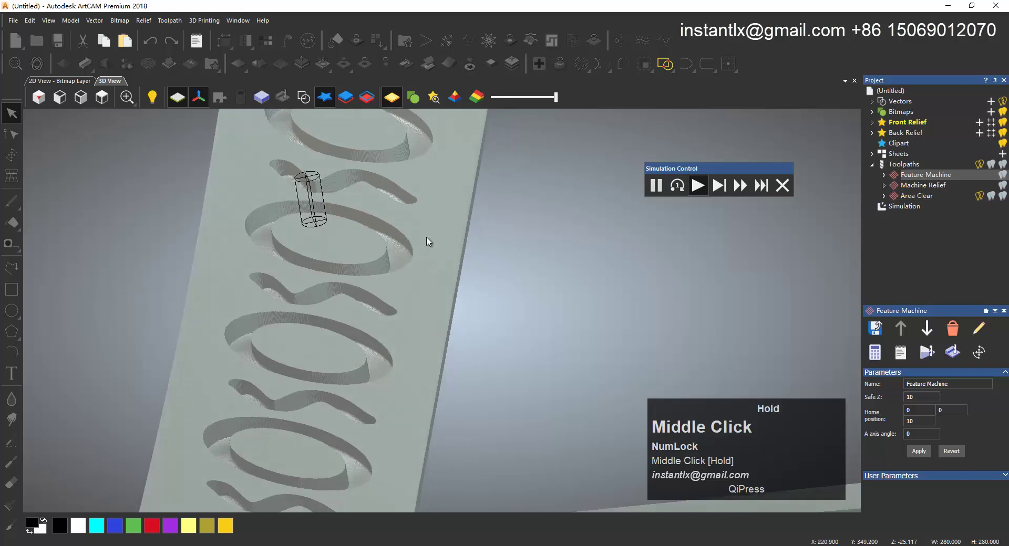
pyautogui.moveTo(418, 261); pyautogui.dragTo(213, 411)
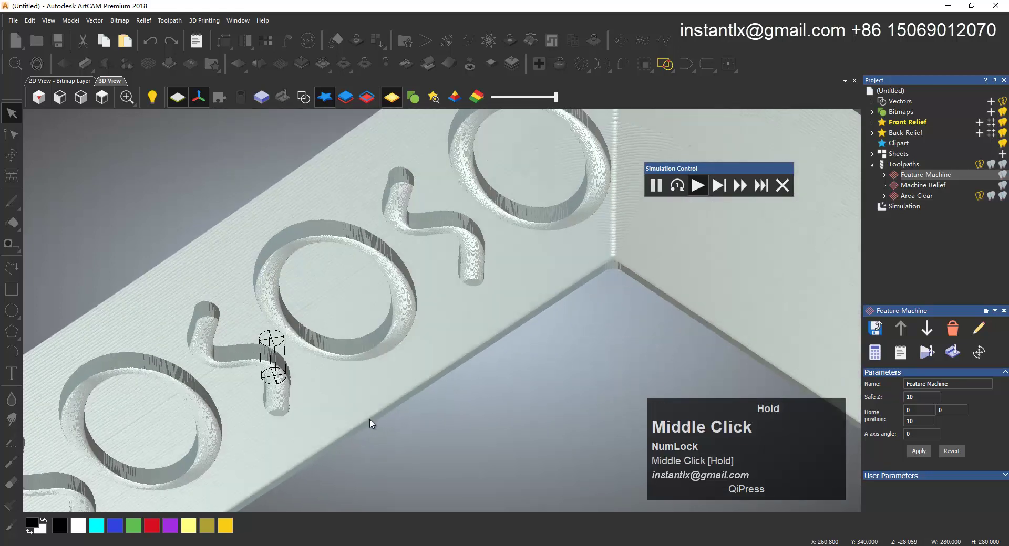
pyautogui.scroll(-3)
pyautogui.middleClick(362, 263)
pyautogui.scroll(-3)
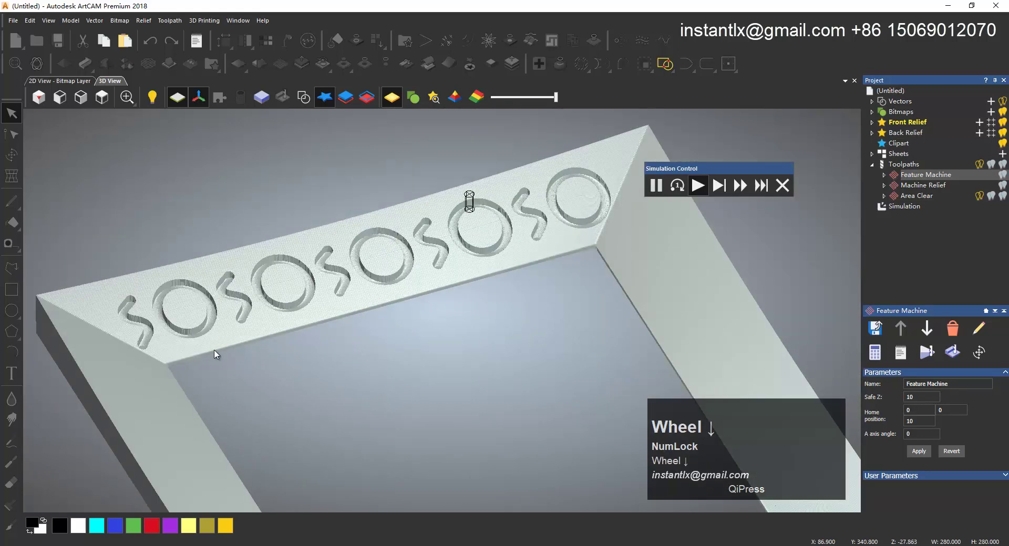